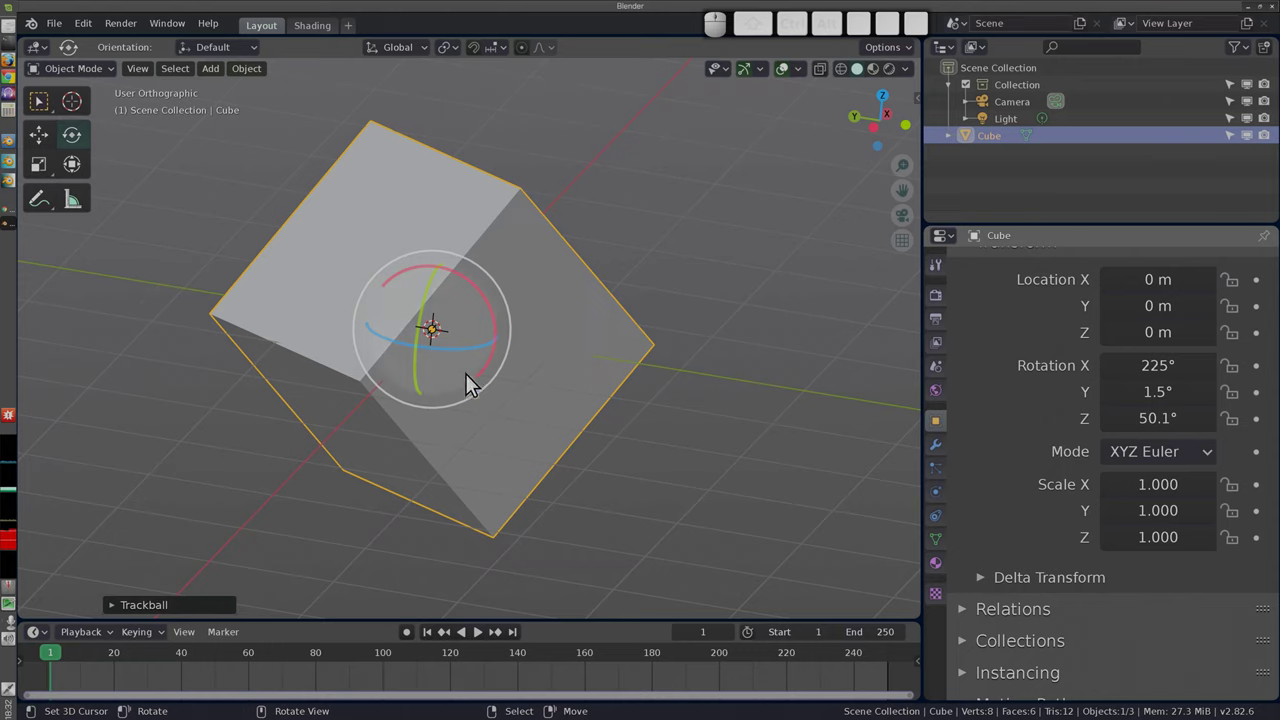
Step: Try trackball rotation on the cube twice and cancel it each time, restoring its orientation
key(r)
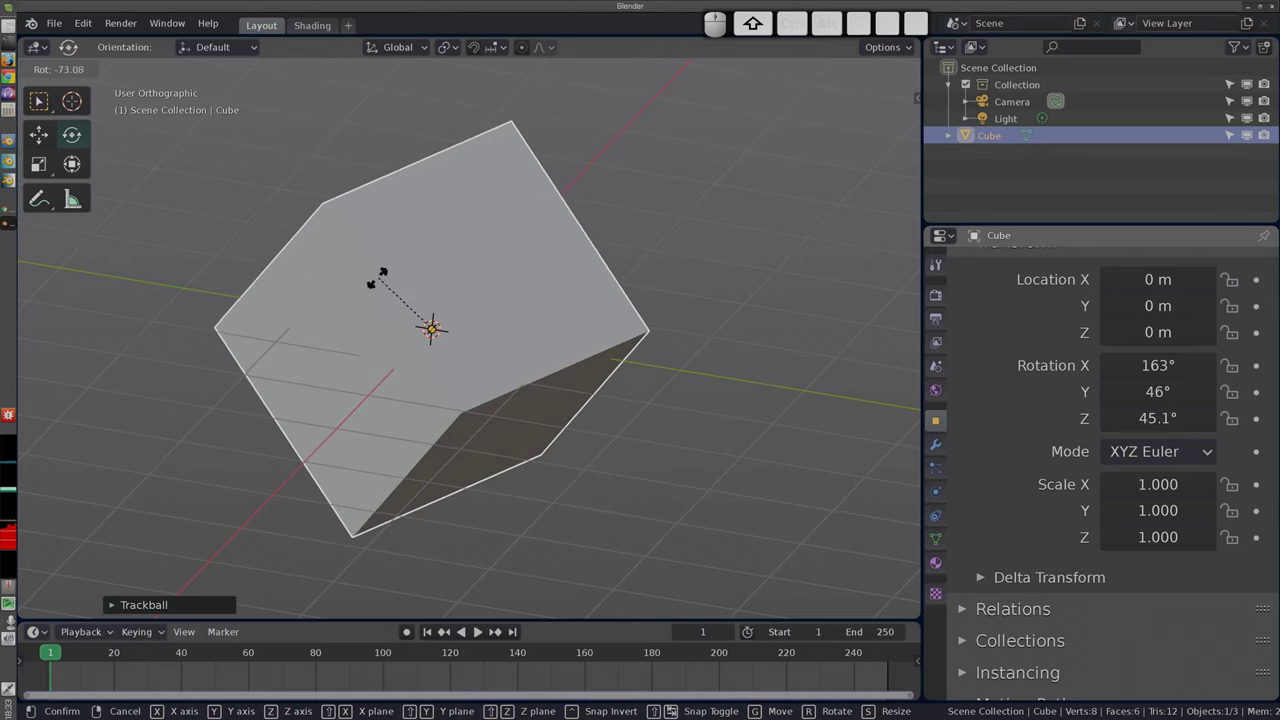
key(Escape)
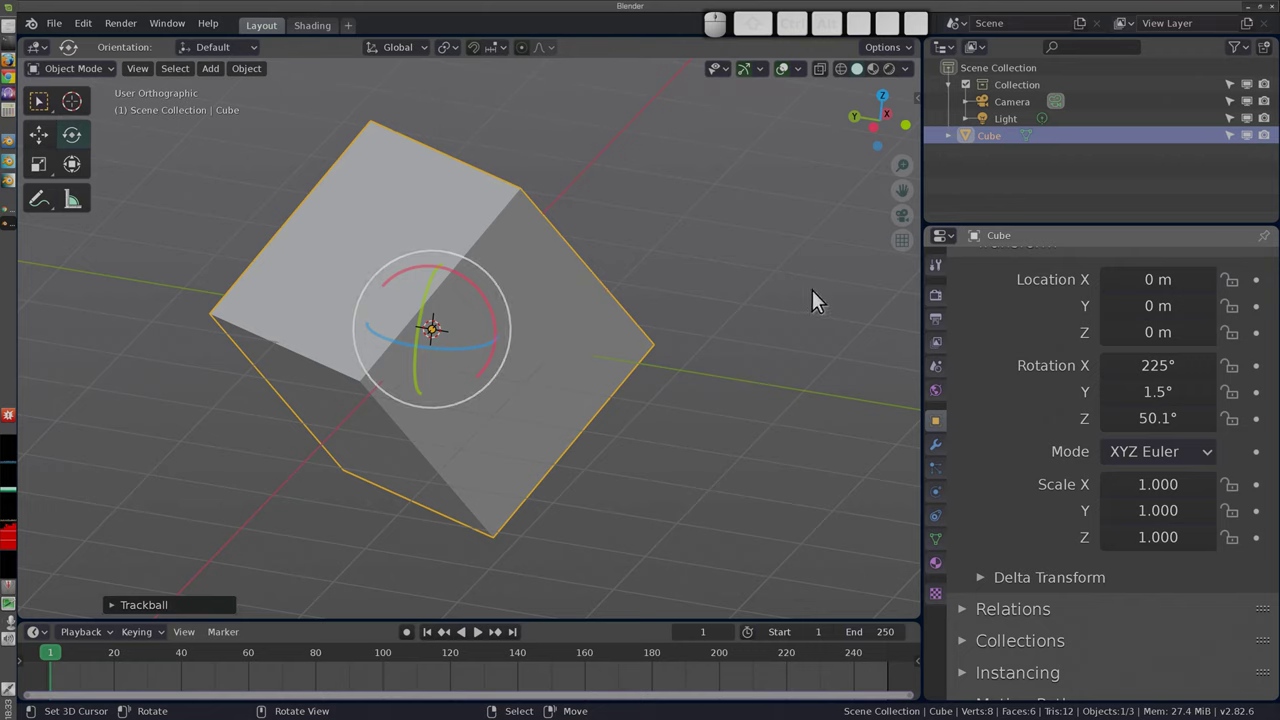
key(r)
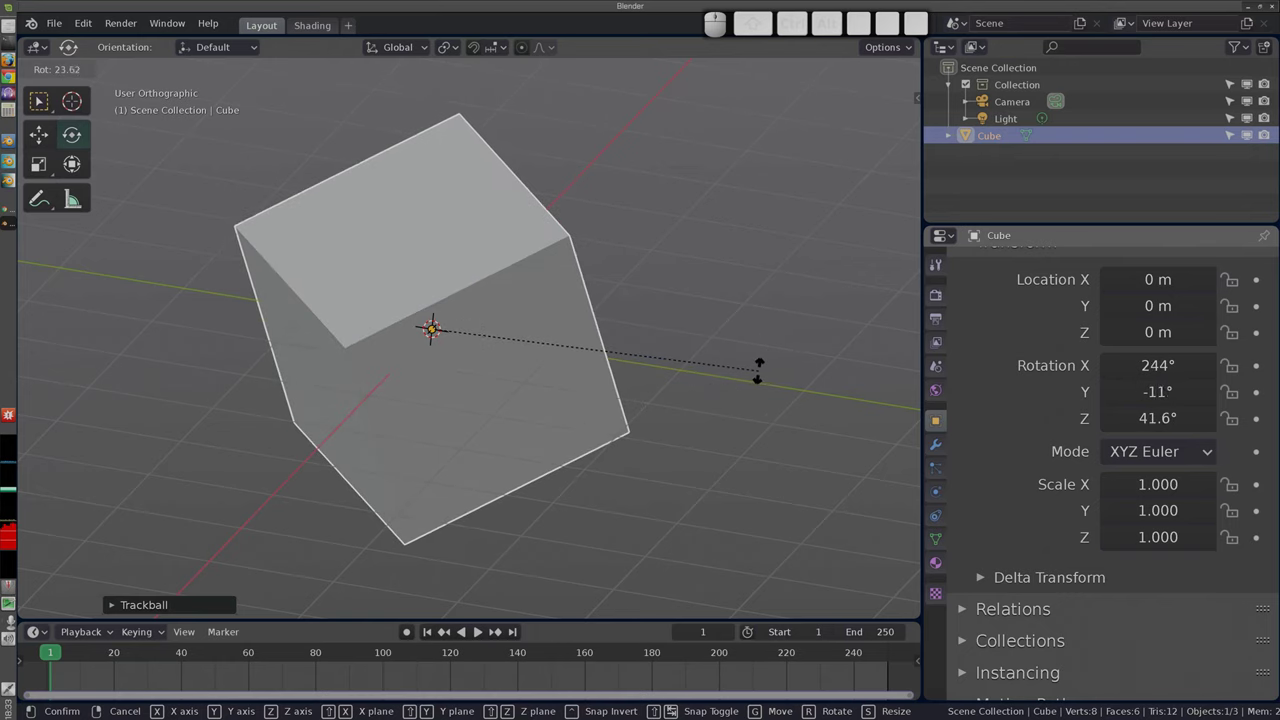
key(Escape)
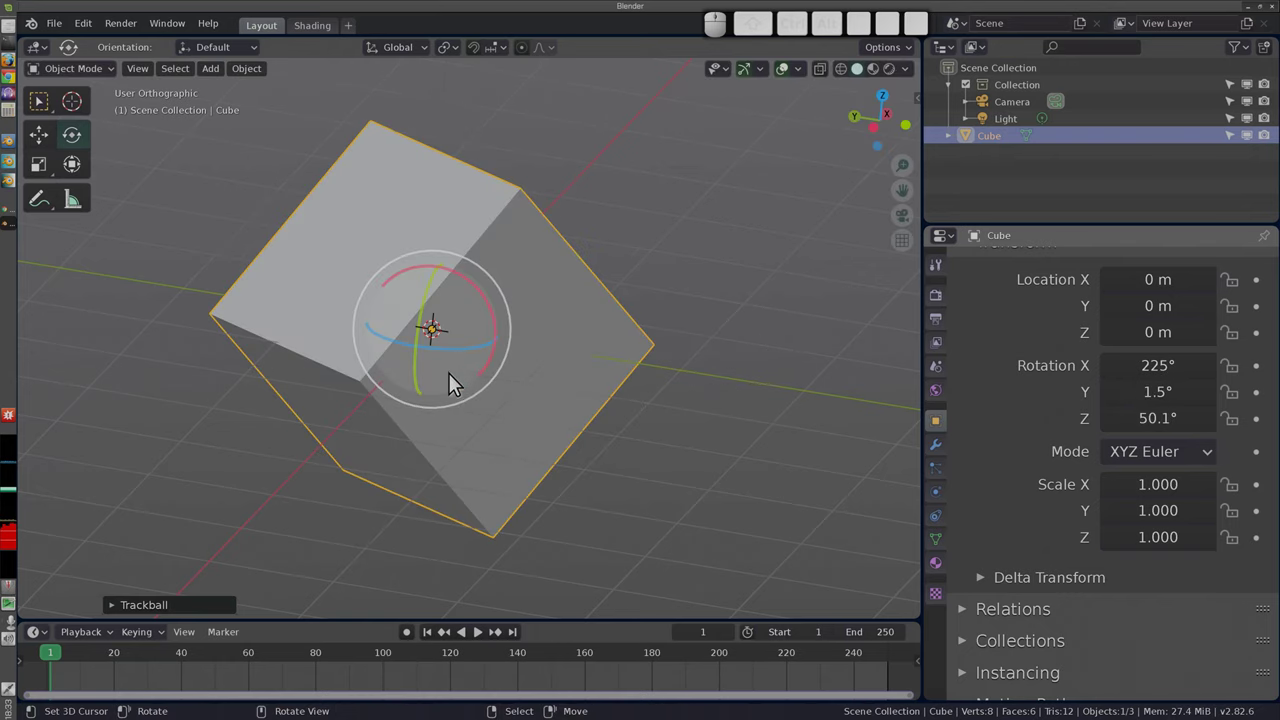
Step: Spin the cube with the Rotate gizmo until its Z rotation reads about -21°
drag(480, 280, 526, 290)
key(Escape)
drag(437, 327, 441, 380)
key(Escape)
middle_click(434, 335)
Step: Clear the cube's rotation to zero and view it in front orthographic
key(alt+r)
key(1)
key(1)
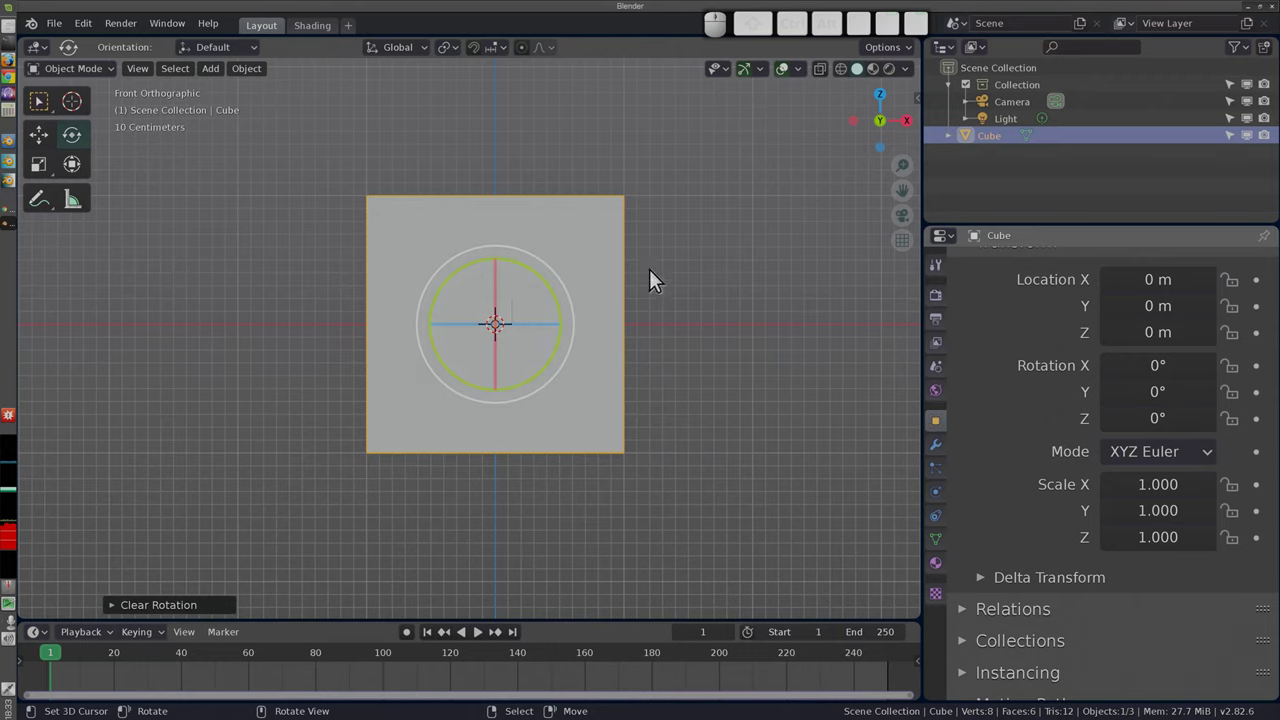
Step: Nudge the cube's rotation very slightly, leaving Z at about -0.573°
drag(548, 270, 550, 300)
key(Escape)
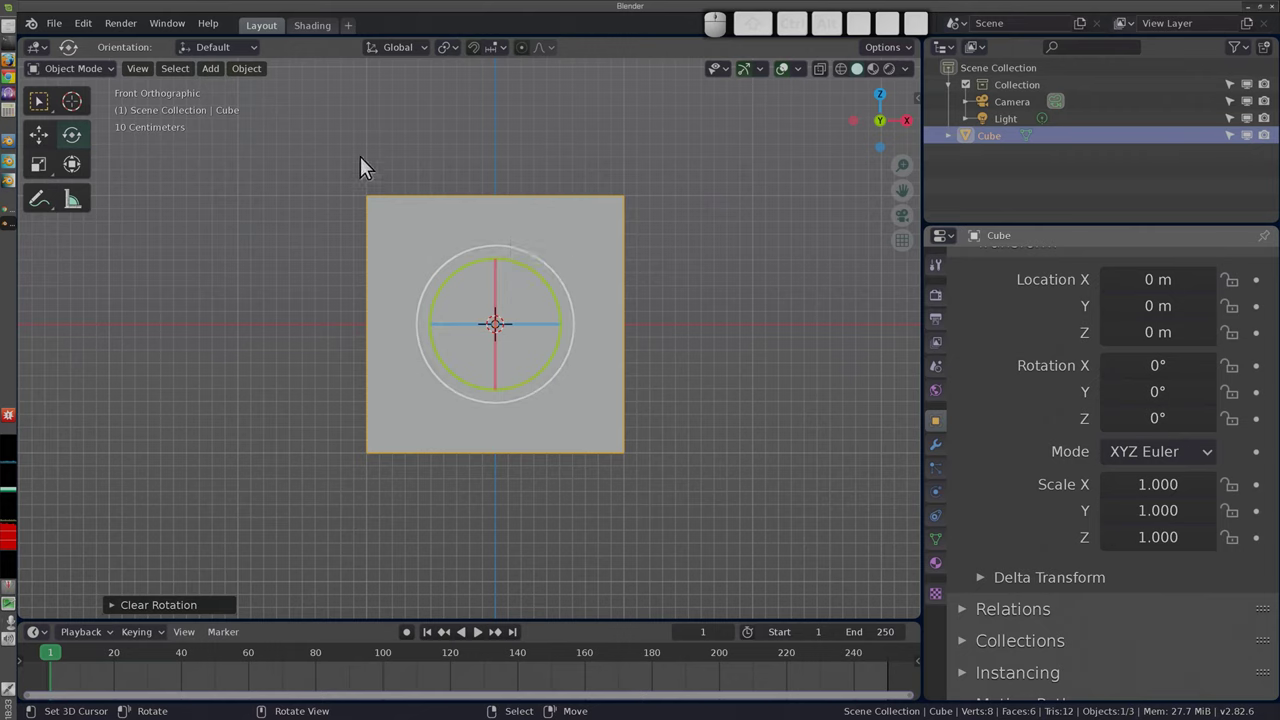
drag(473, 302, 460, 320)
drag(442, 324, 460, 334)
key(Escape)
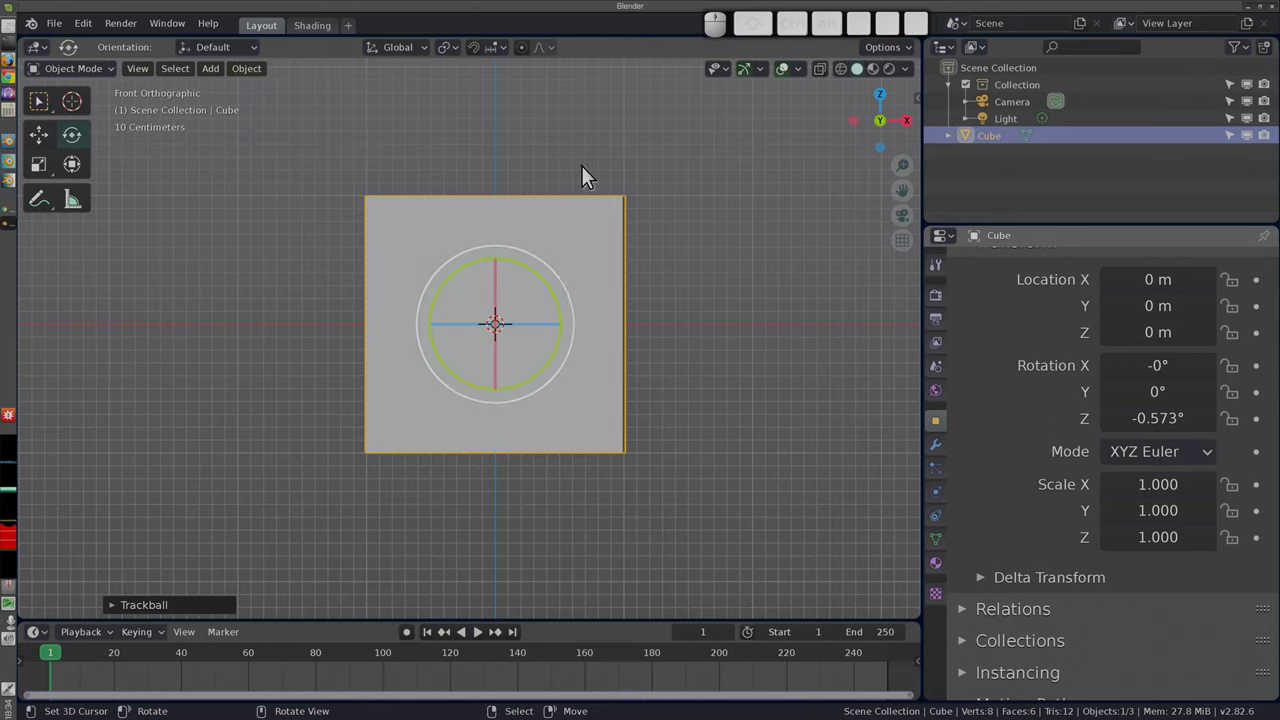
Step: Start several free trackball tumbles of the cube and cancel each, keeping Z at about -0.6°
key(r)
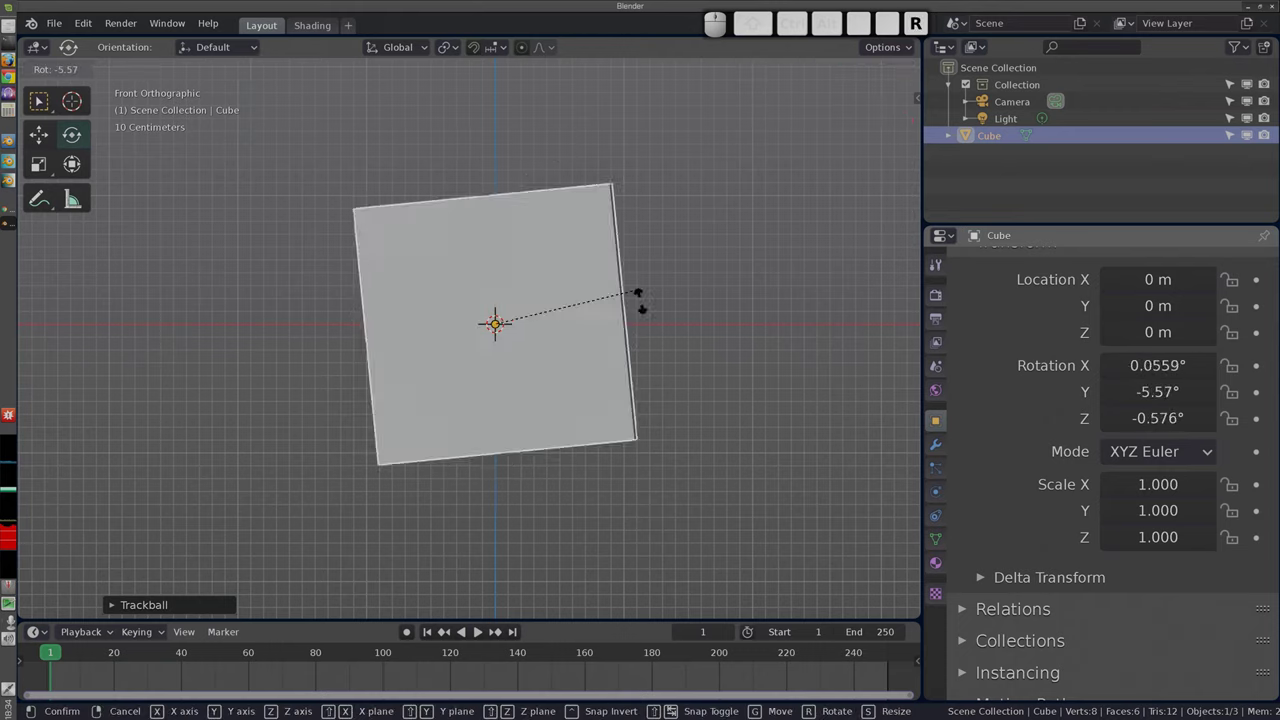
key(Escape)
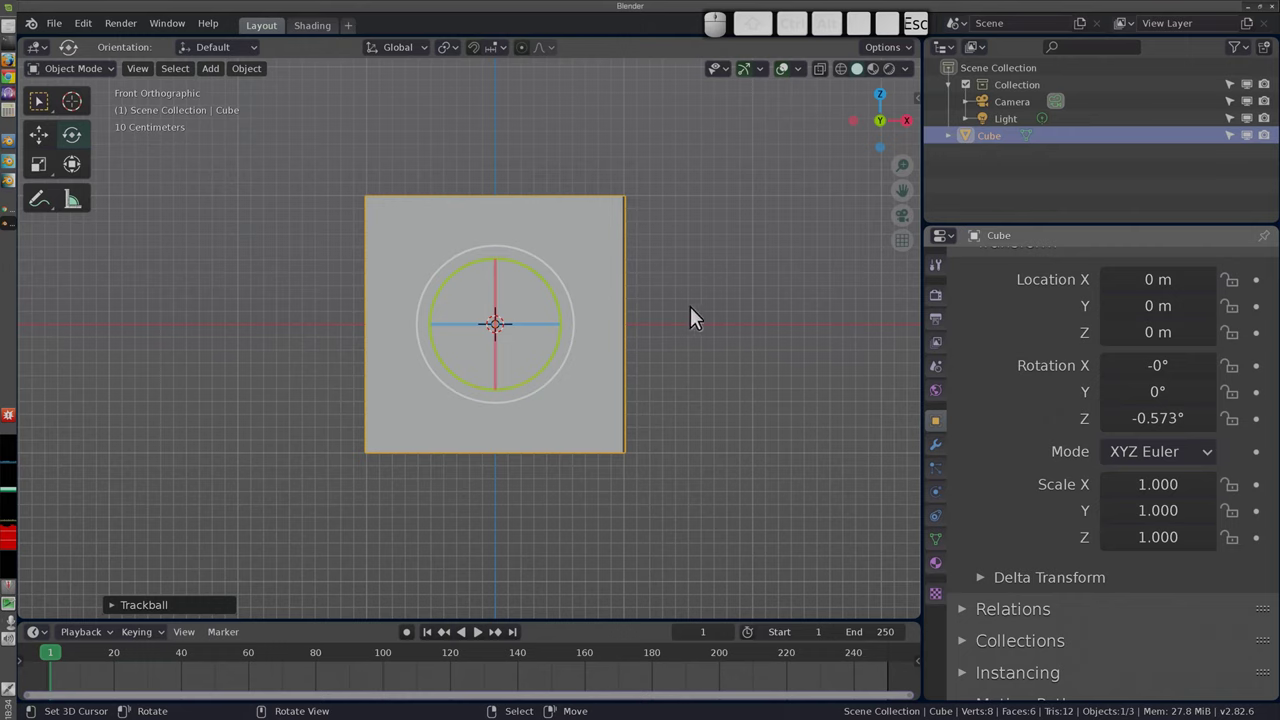
key(r)
key(r)
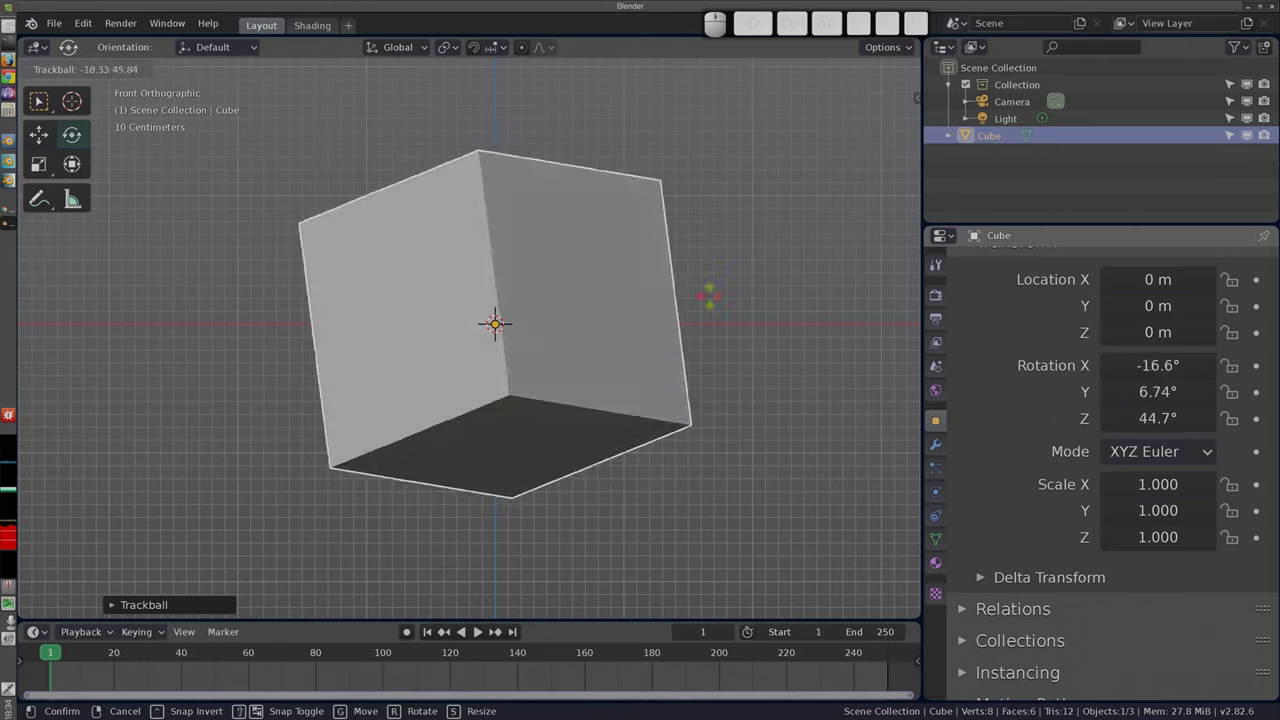
key(Escape)
key(r)
key(r)
key(Escape)
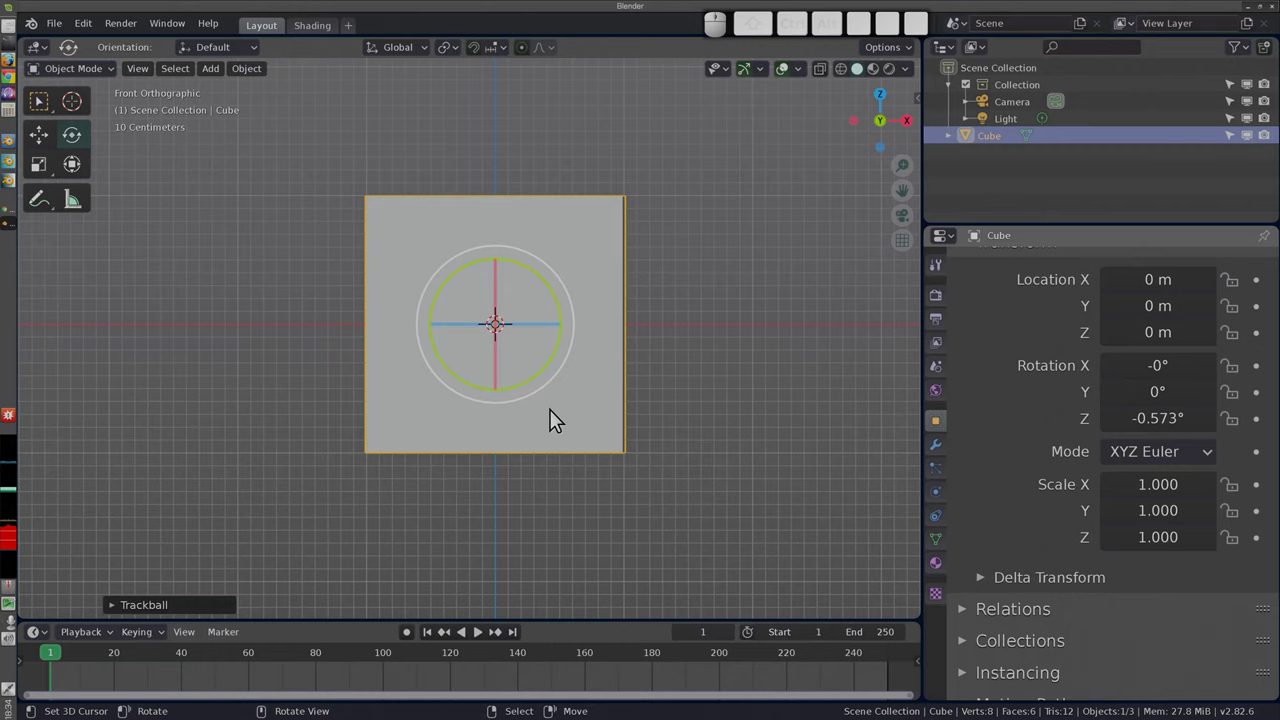
Step: Rotate the cube exactly 45° about its Y axis so it stands like a diamond
key(alt+r)
key(r)
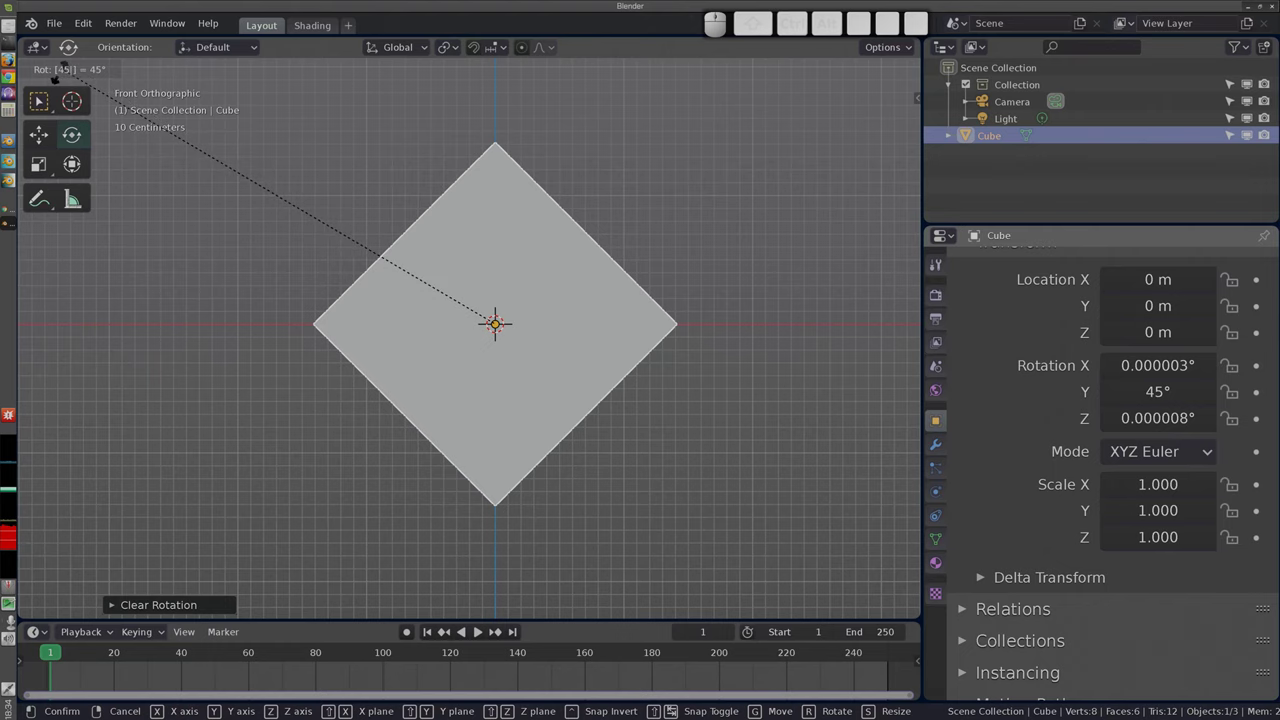
key(Return)
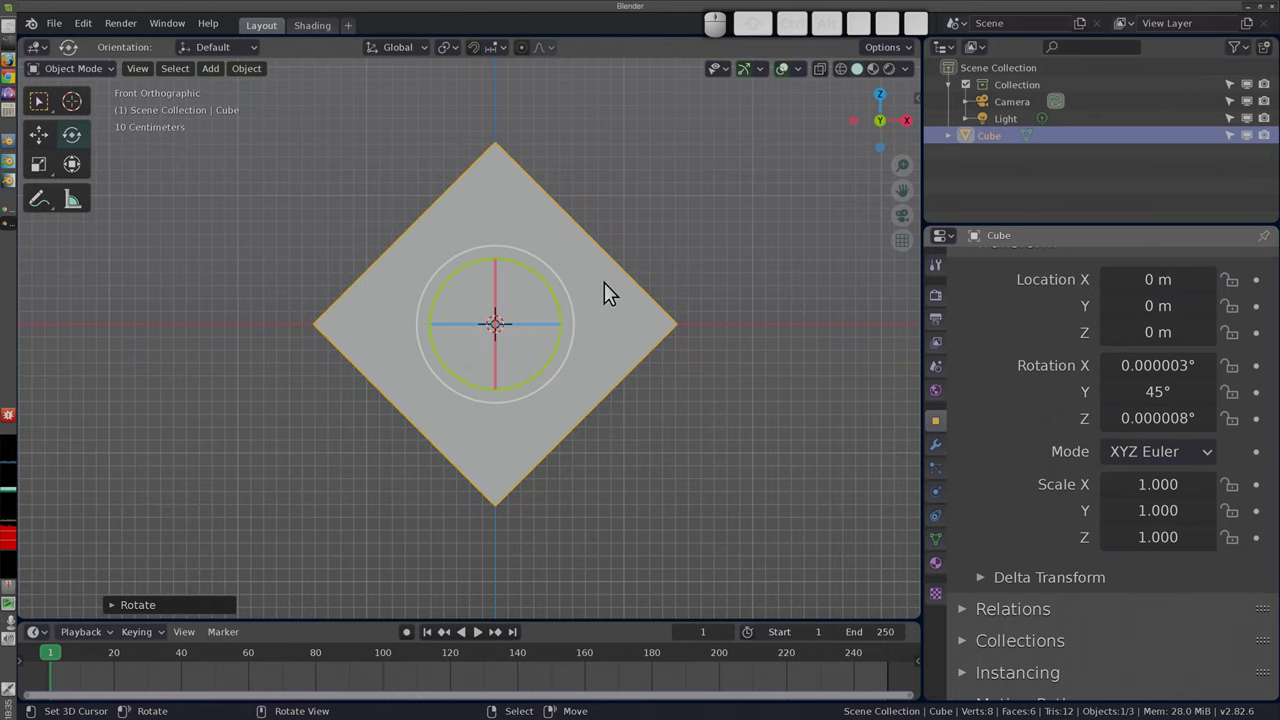
middle_click(649, 255)
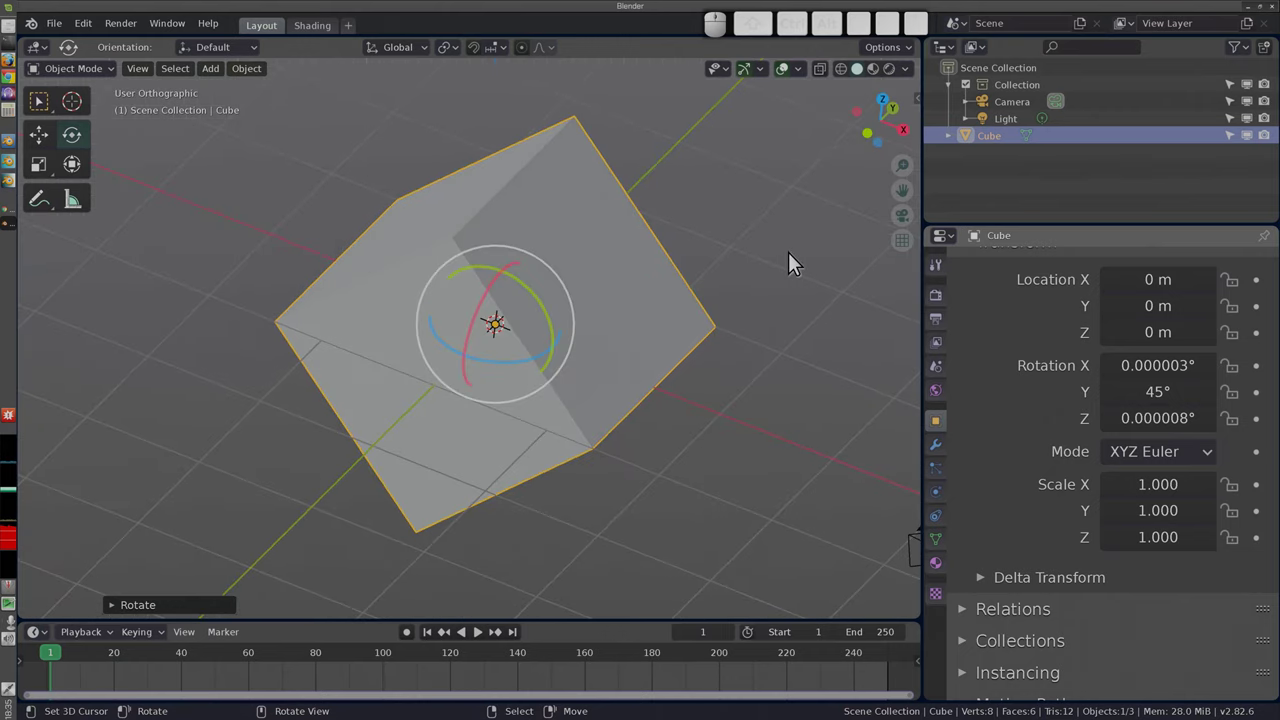
middle_click(338, 284)
scroll(down, 3)
Step: Tumble the cube freely into an odd orientation and confirm it
scroll(up, 3)
middle_click(361, 287)
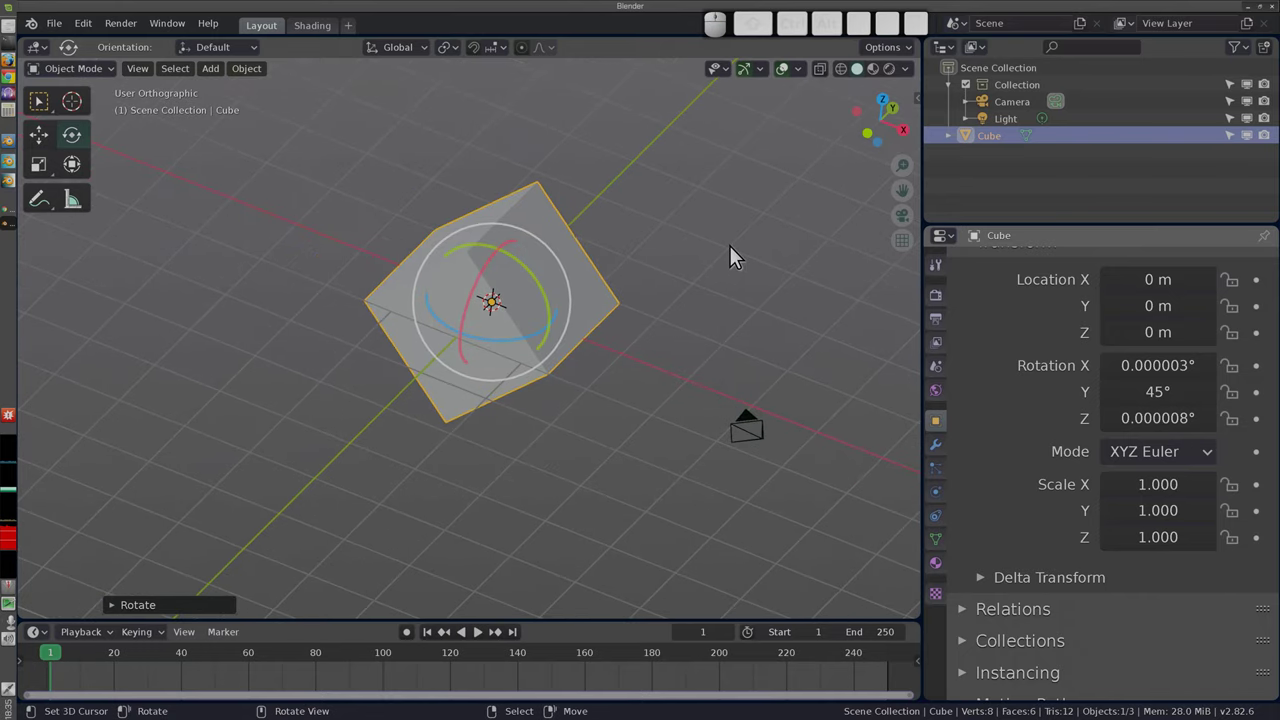
key(r)
key(4)
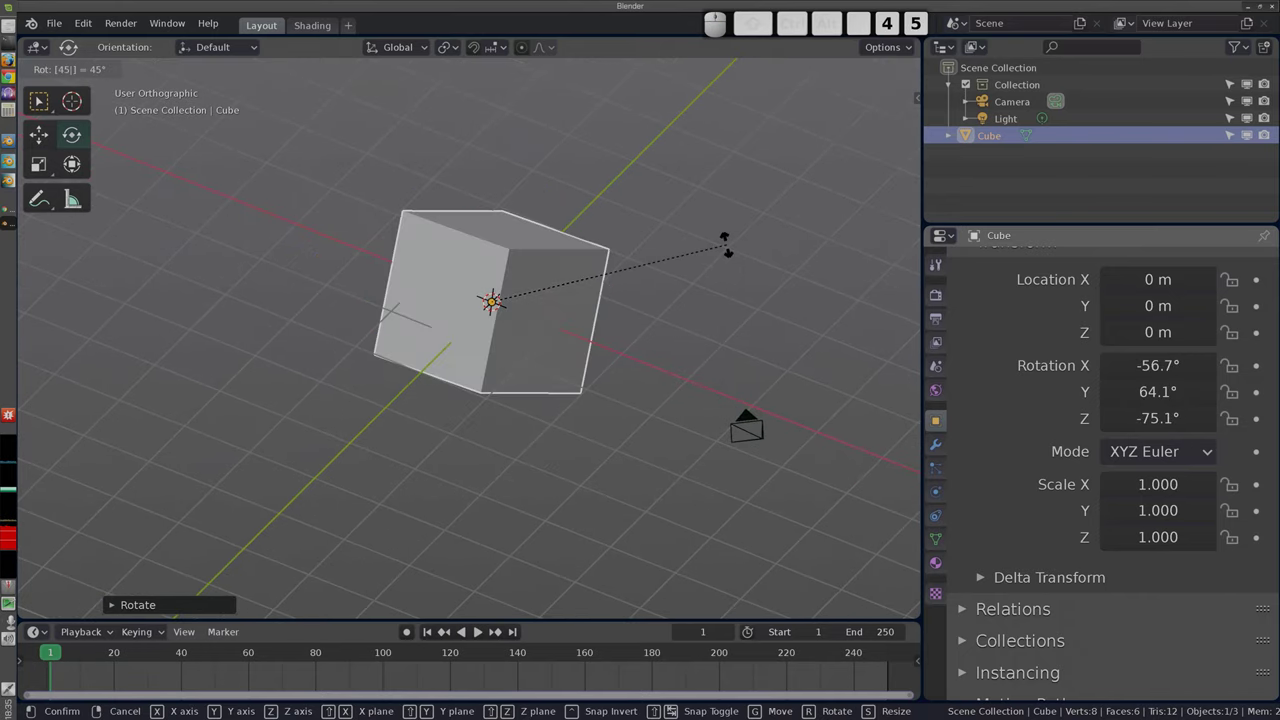
click(730, 252)
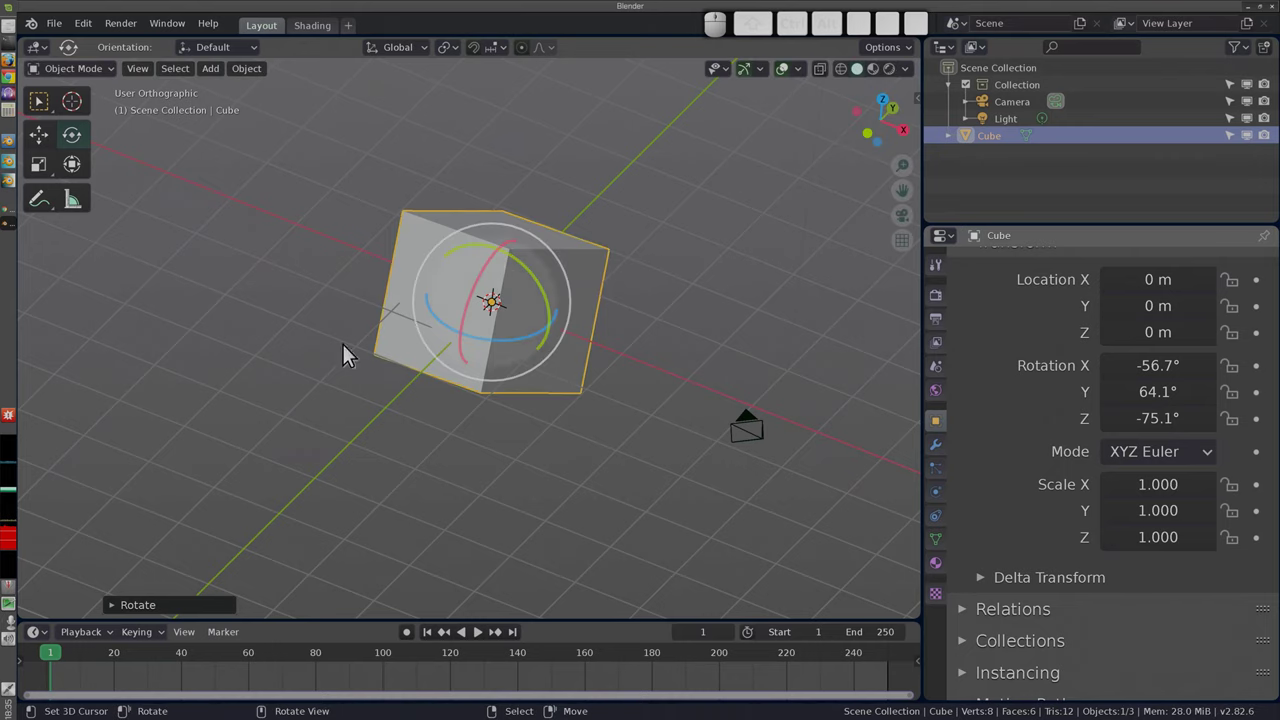
Step: Tumble the cube into another orientation, then return to the front view
middle_click(640, 439)
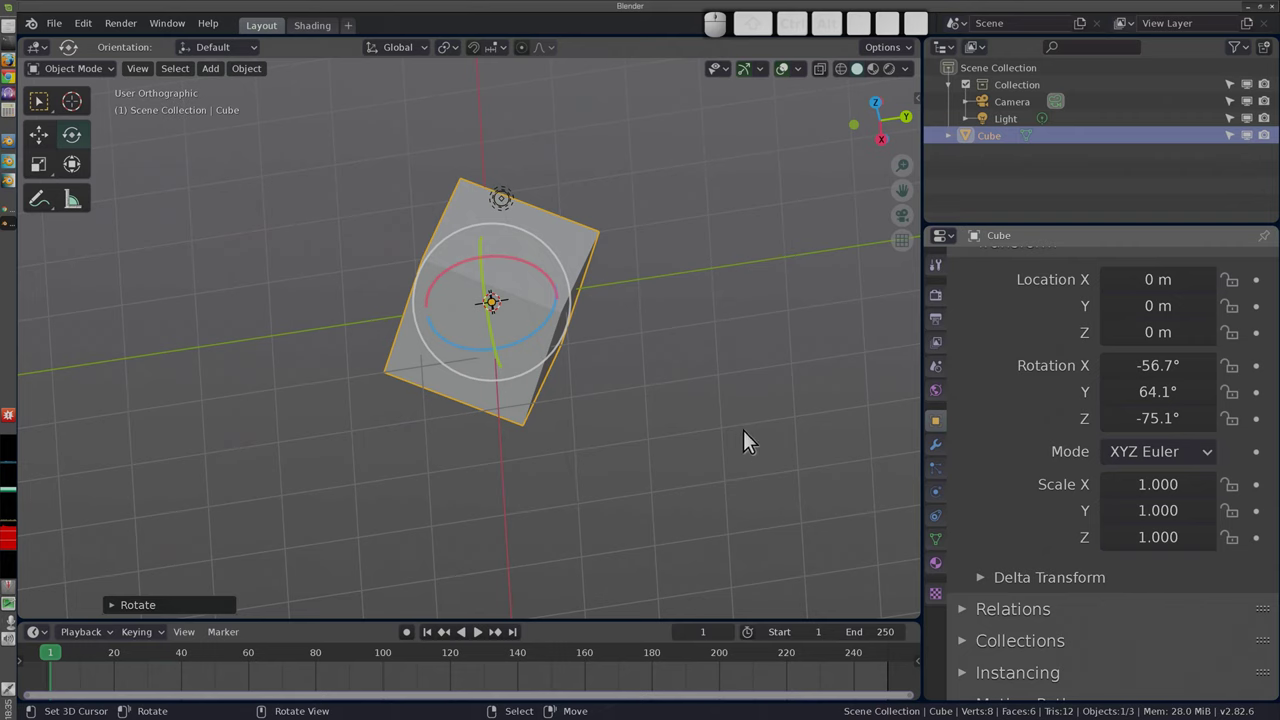
key(r)
key(Return)
middle_click(664, 448)
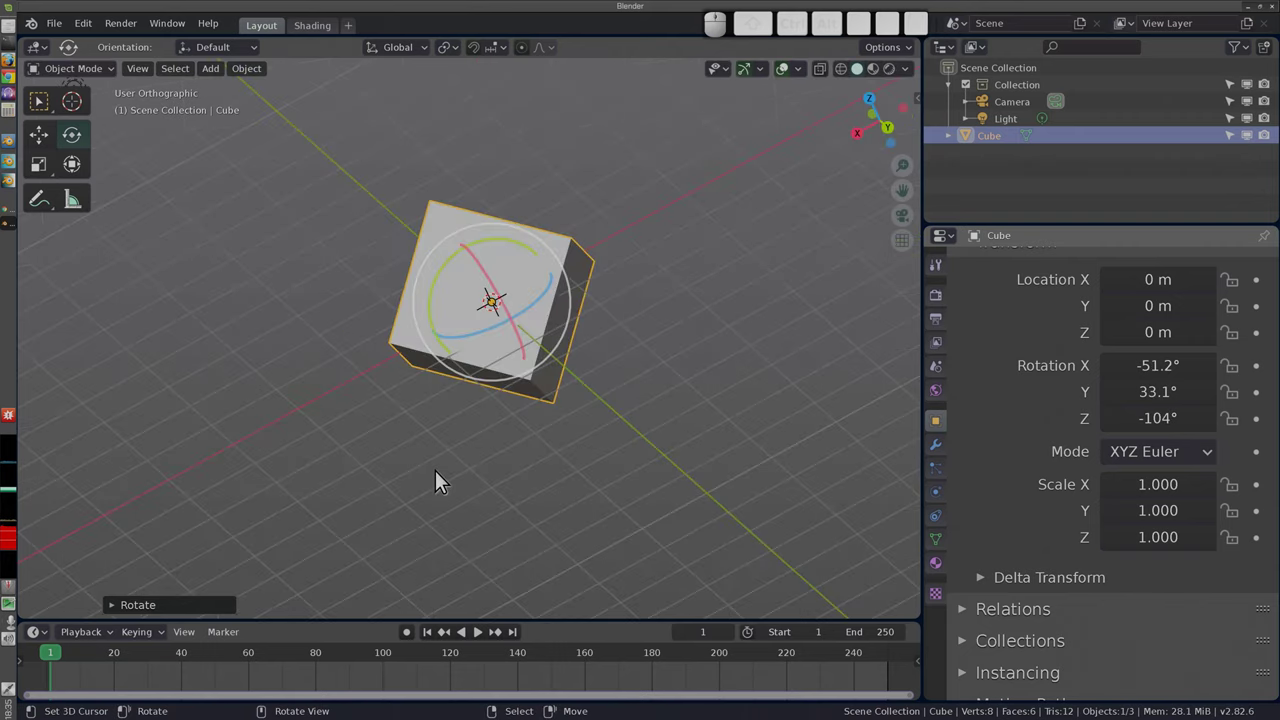
key(Return)
Step: Clear the cube's rotation to zero, then add a Suzanne monkey head mesh at the origin
key(1)
key(alt+r)
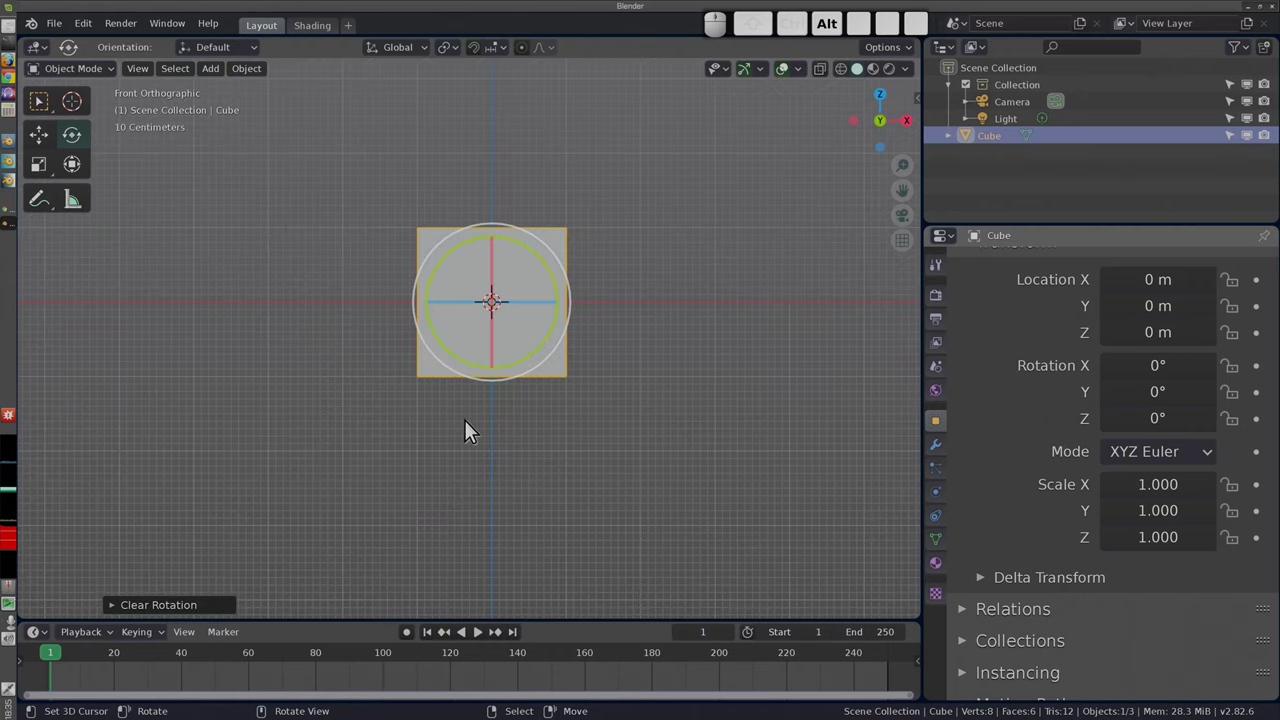
scroll(up, 3)
middle_click(523, 303)
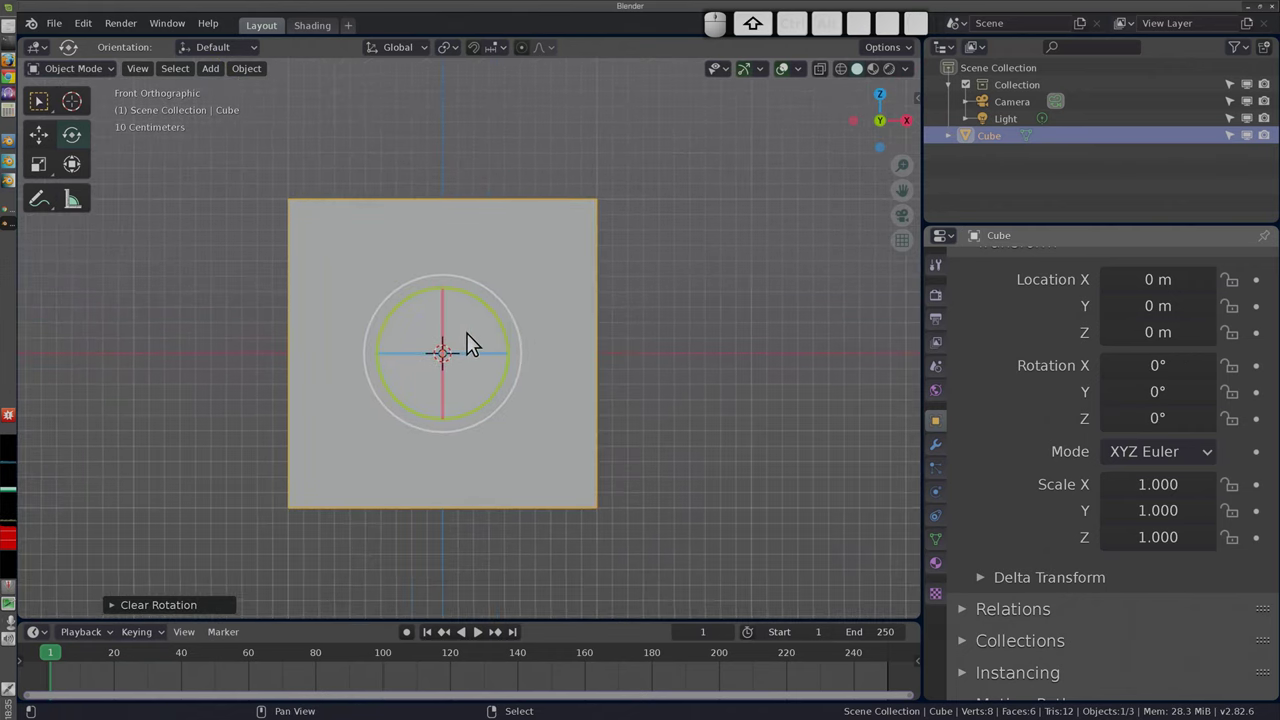
middle_click(455, 347)
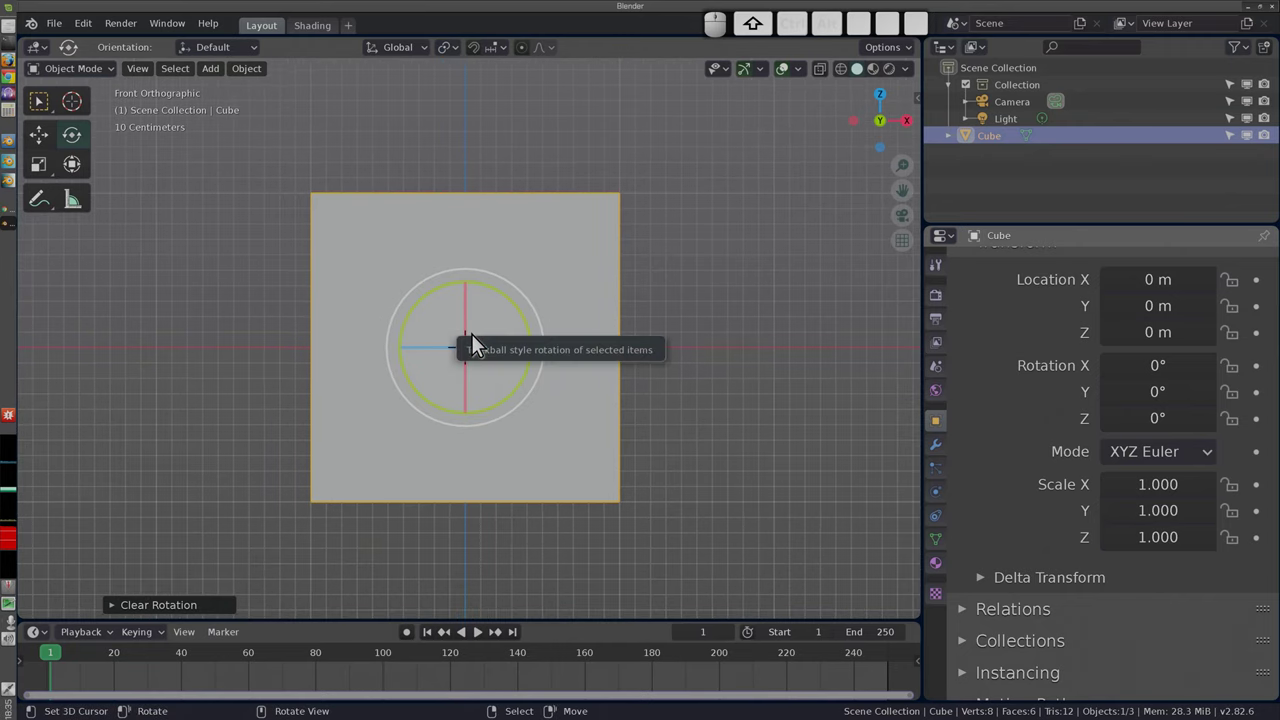
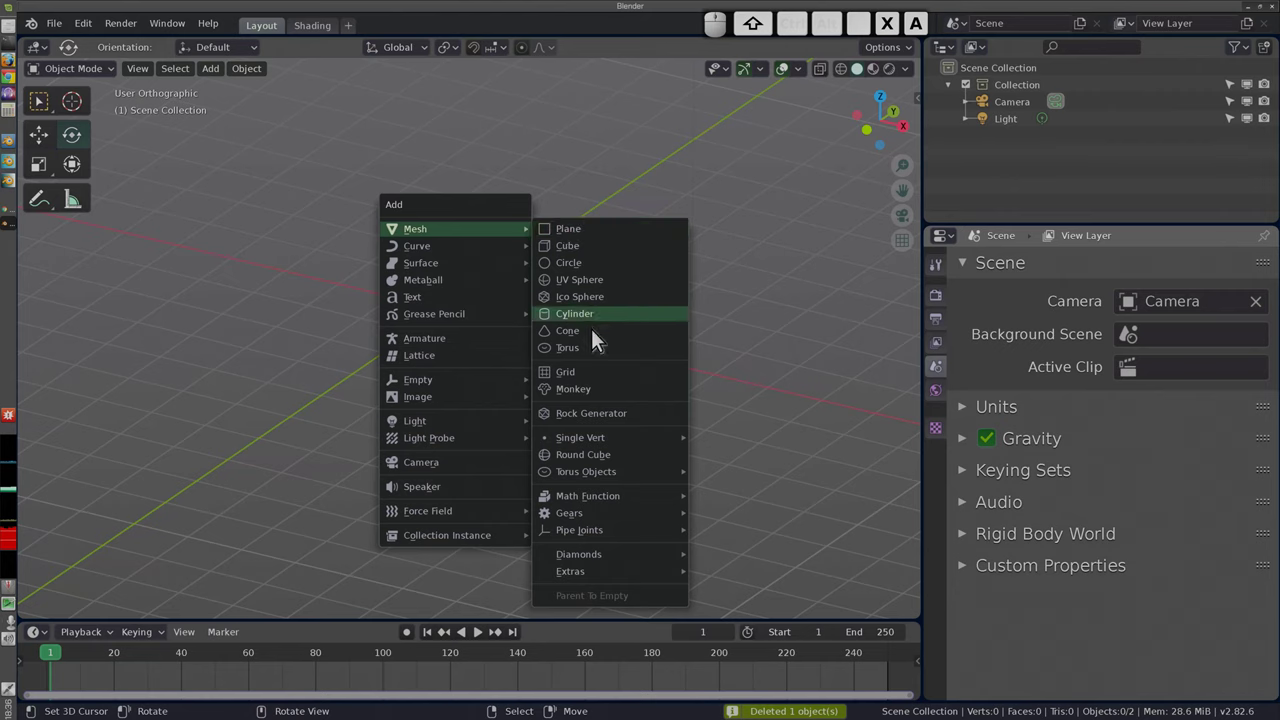
click(597, 395)
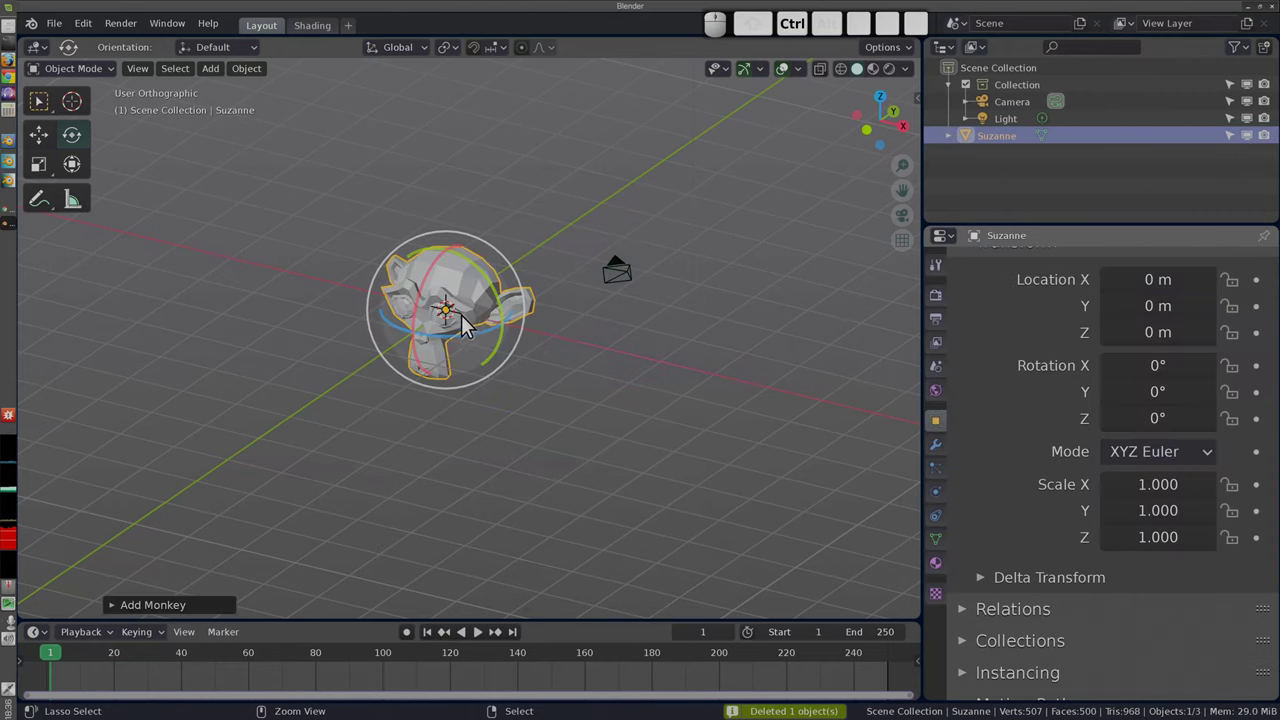
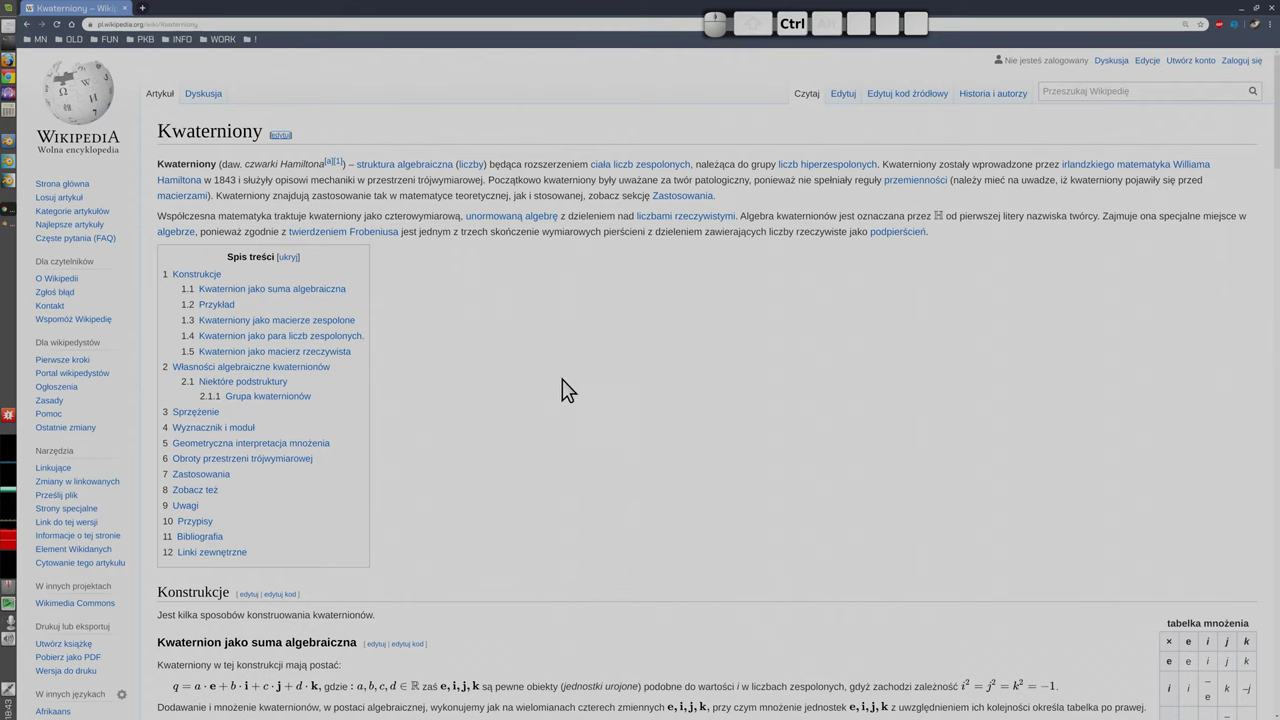
Step: Zoom the Wikipedia Kwaterniony article to 200% for reading
scroll(up, 3)
middle_click(567, 385)
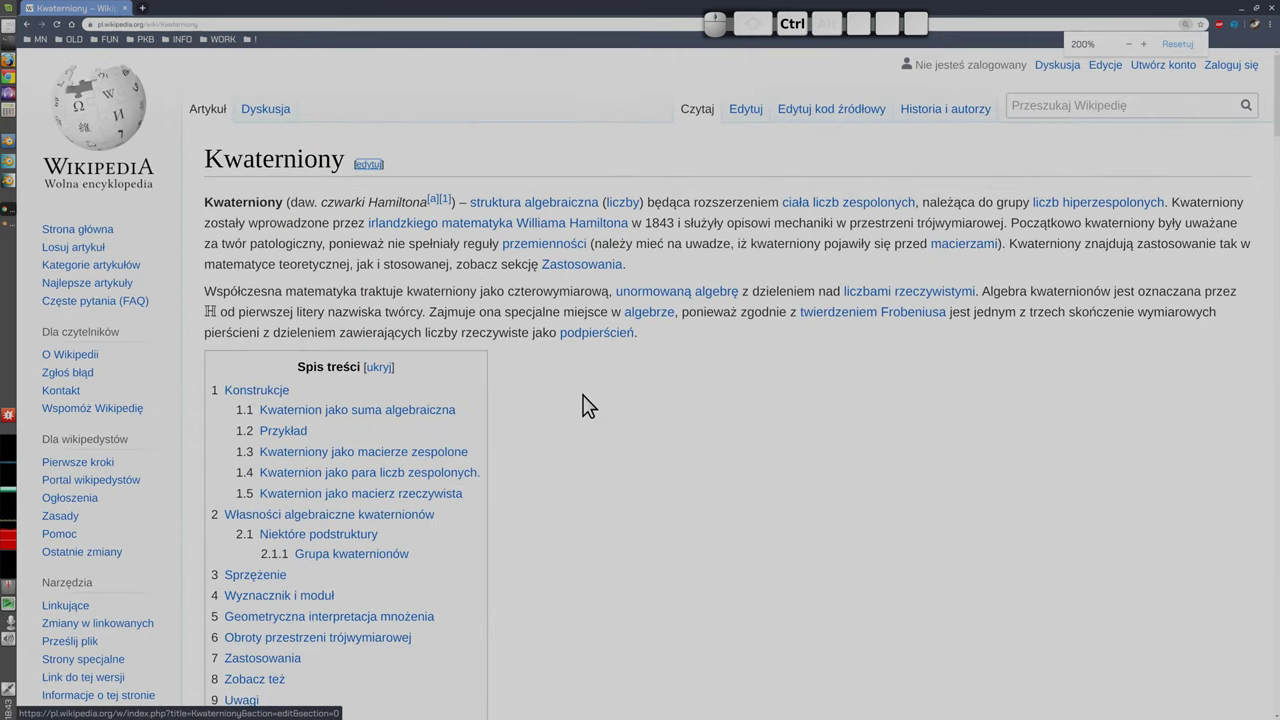
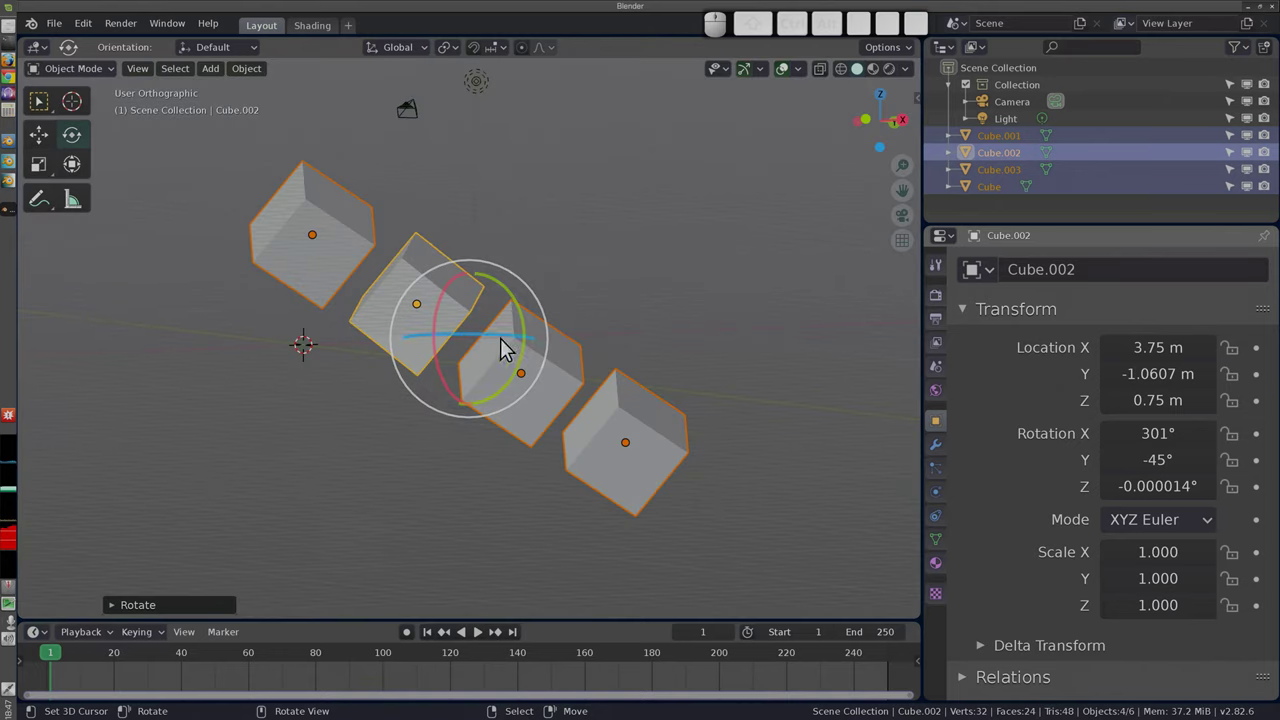
Step: Freely rotate the selected cubes and switch them to see-through wireframe display
middle_click(454, 350)
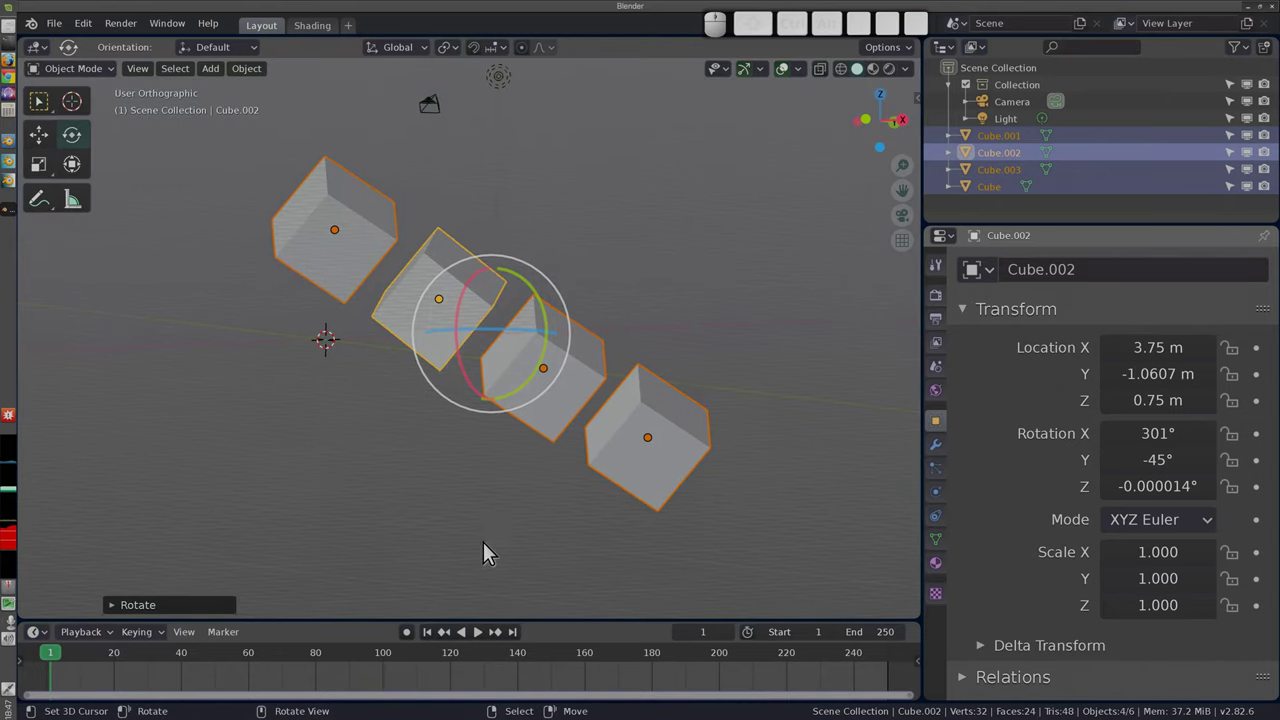
key(r)
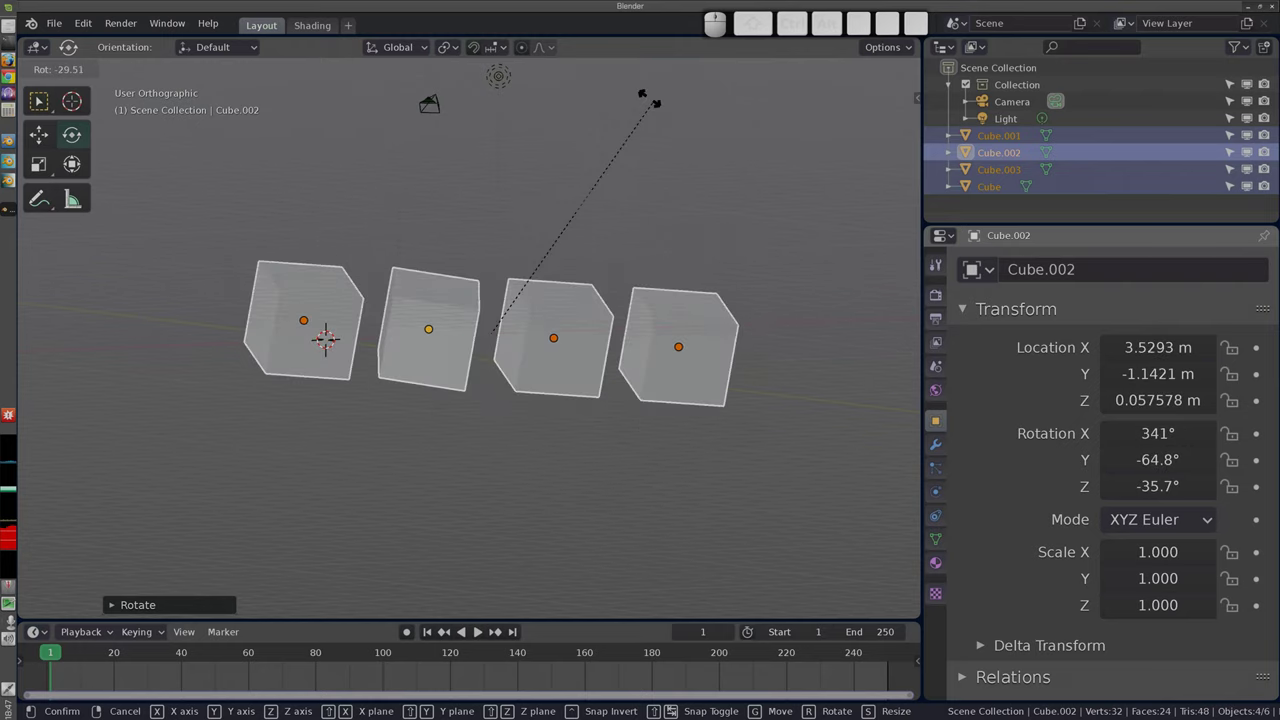
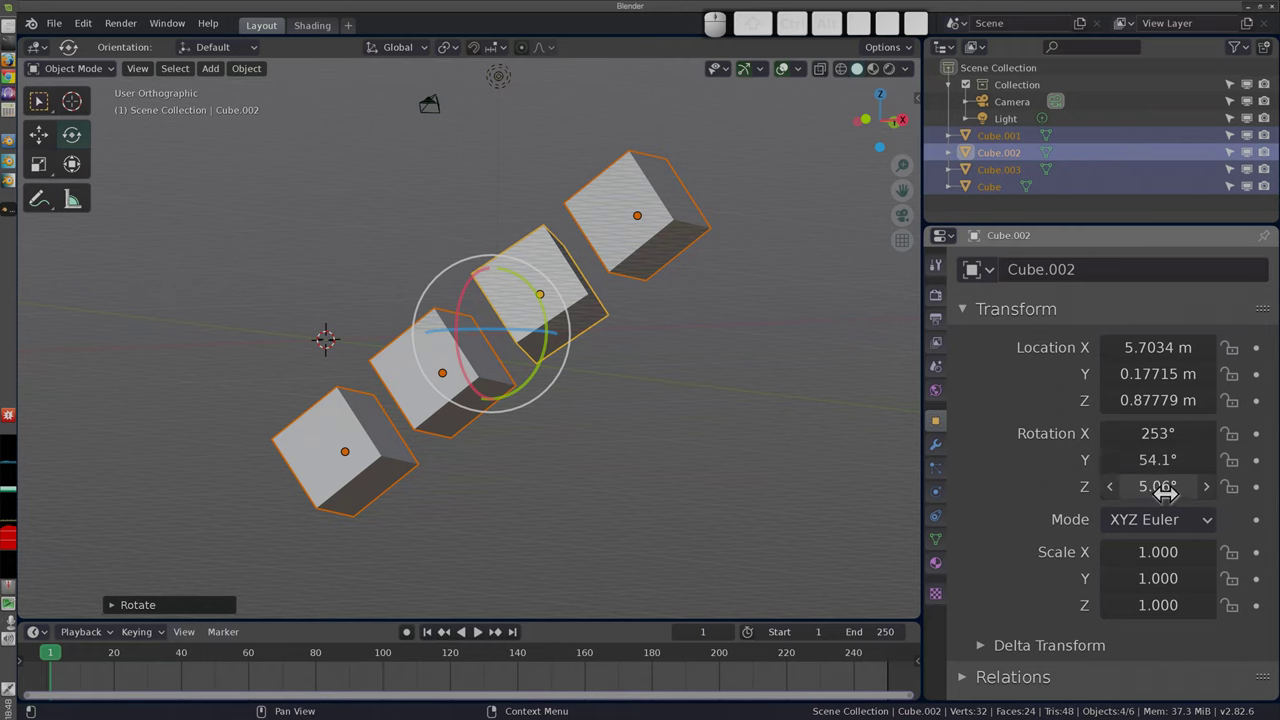
key(z)
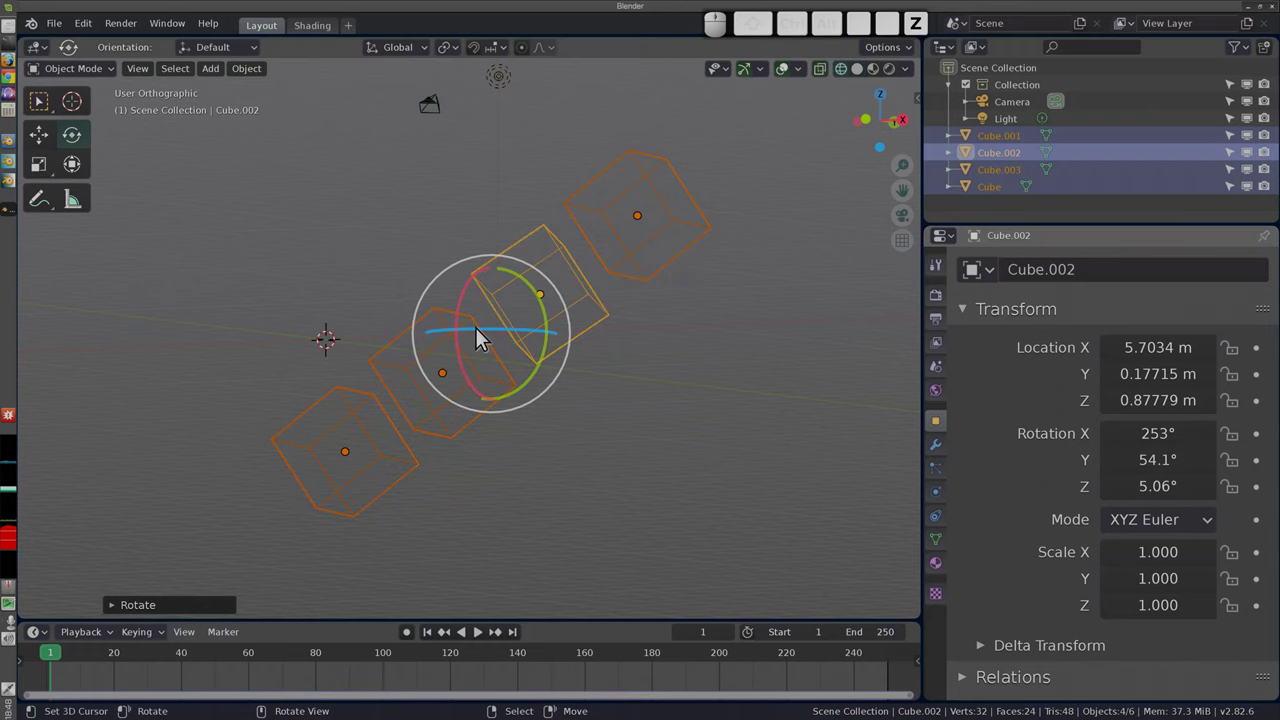
middle_click(310, 307)
middle_click(432, 424)
scroll(up, 3)
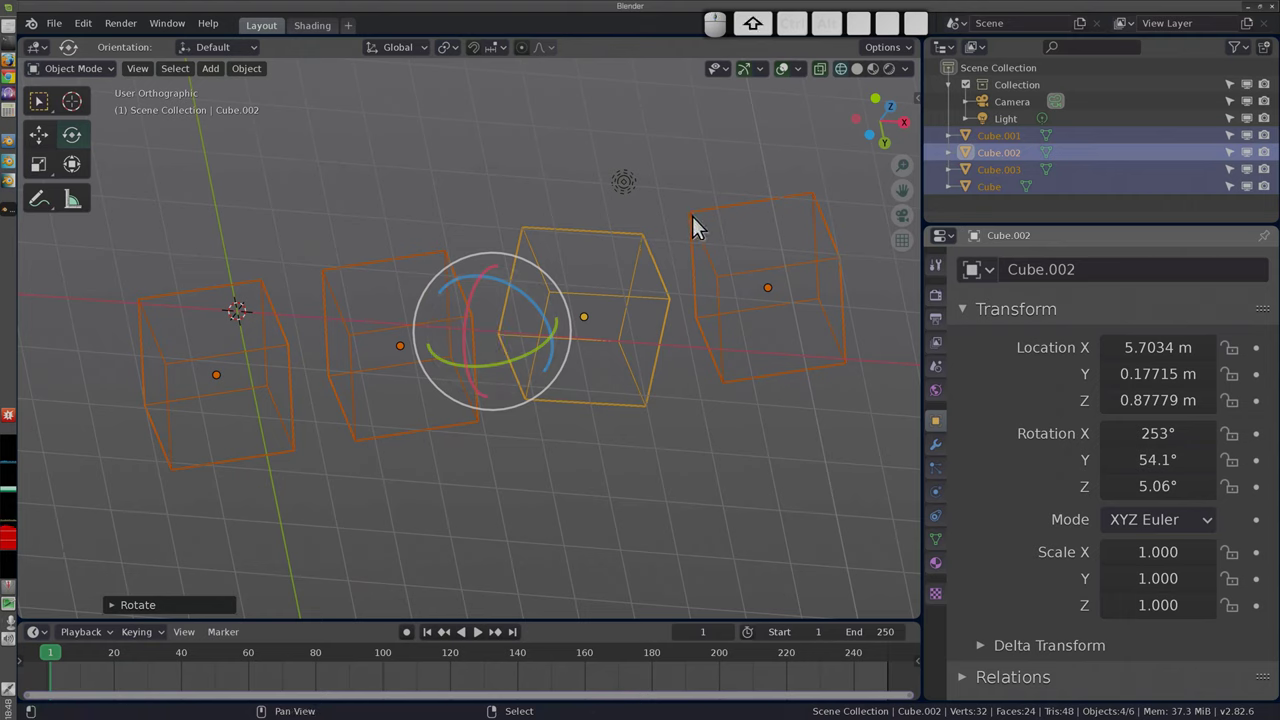
Step: Make Cube.003 then Cube the active object, trying a rotation and cancelling it
click(696, 224)
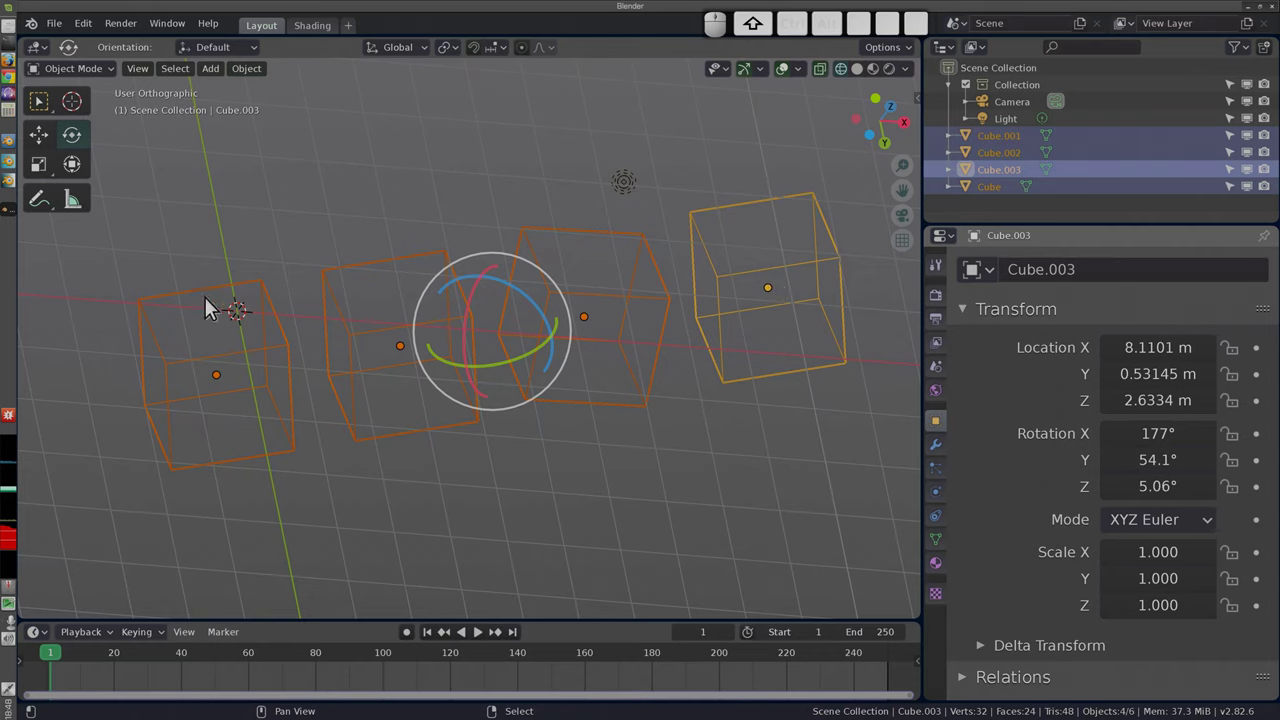
right_click(176, 300)
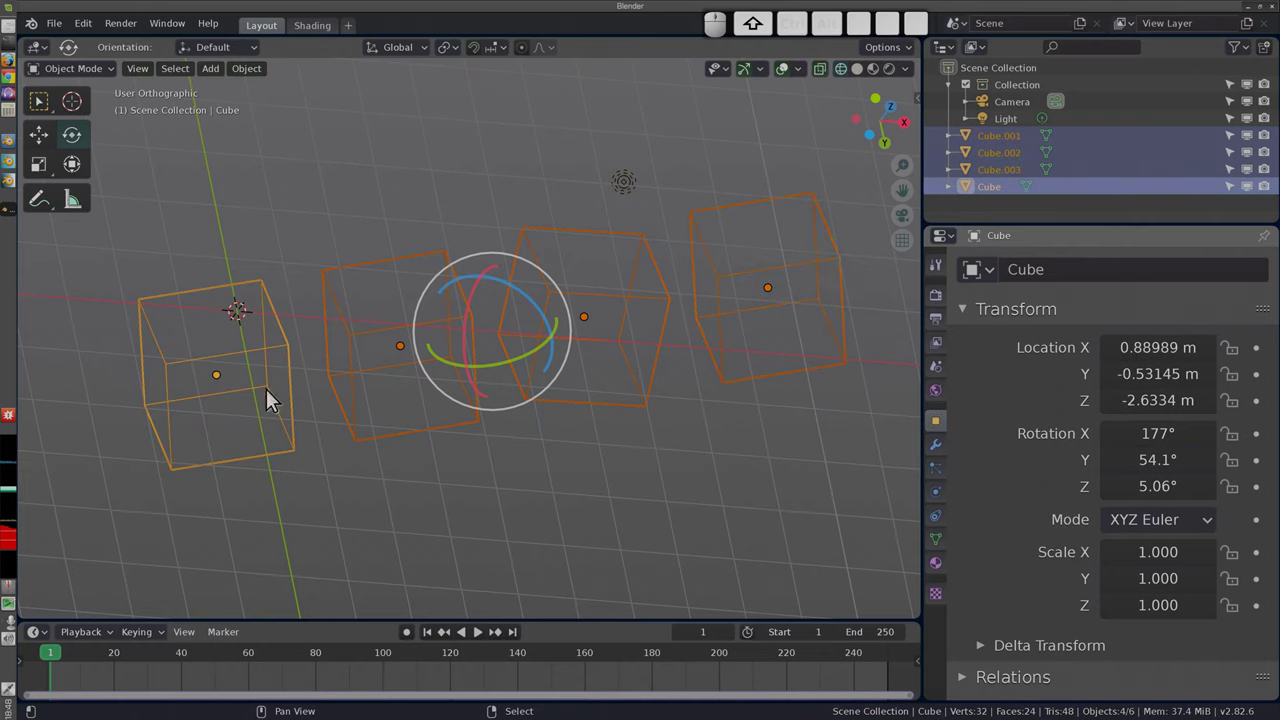
key(r)
key(Escape)
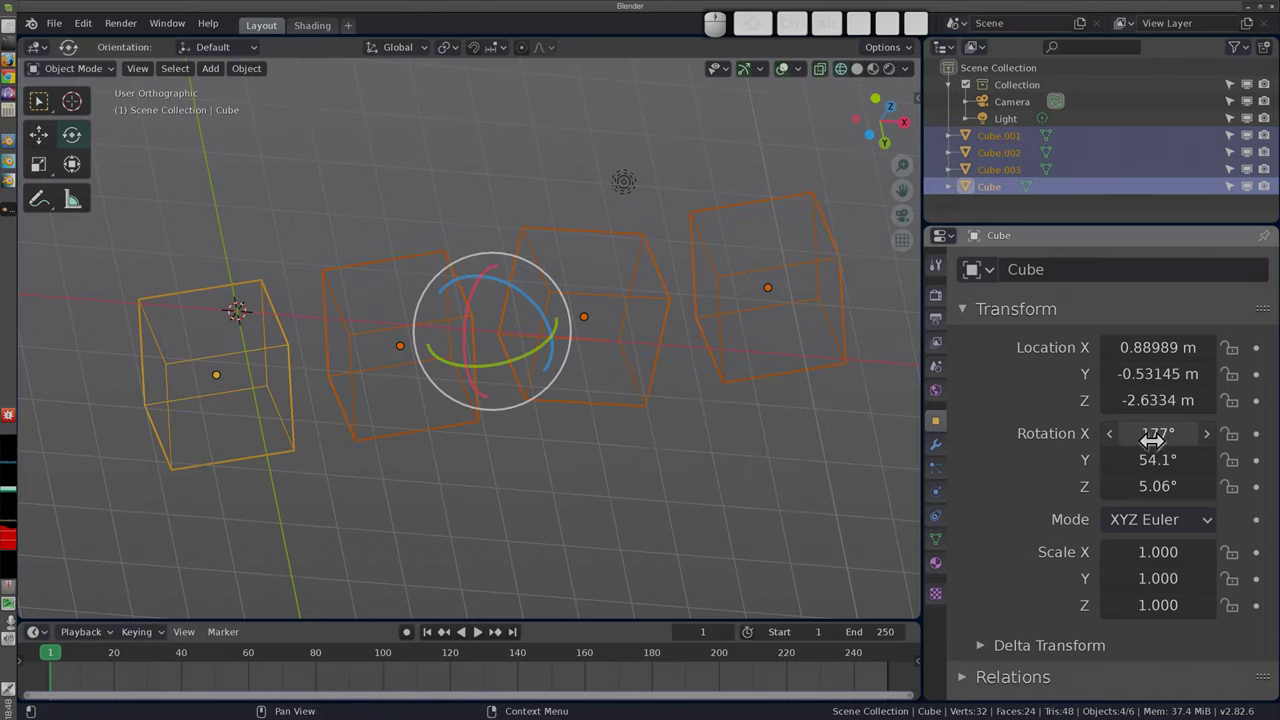
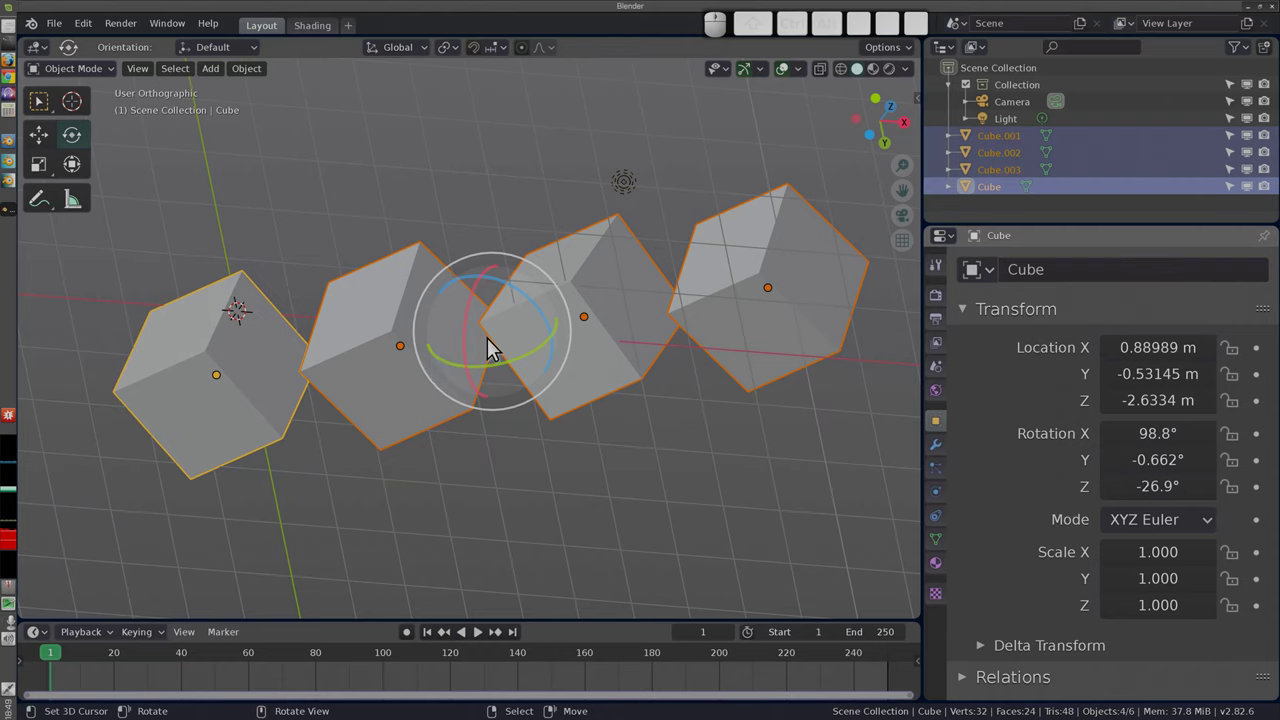
Step: Orbit the view around the rotated cubes to inspect them
drag(492, 396, 401, 357)
drag(393, 388, 478, 386)
middle_click(533, 444)
Step: Clear every cube's rotation and location to zero, stacking them at the origin
key(alt+r)
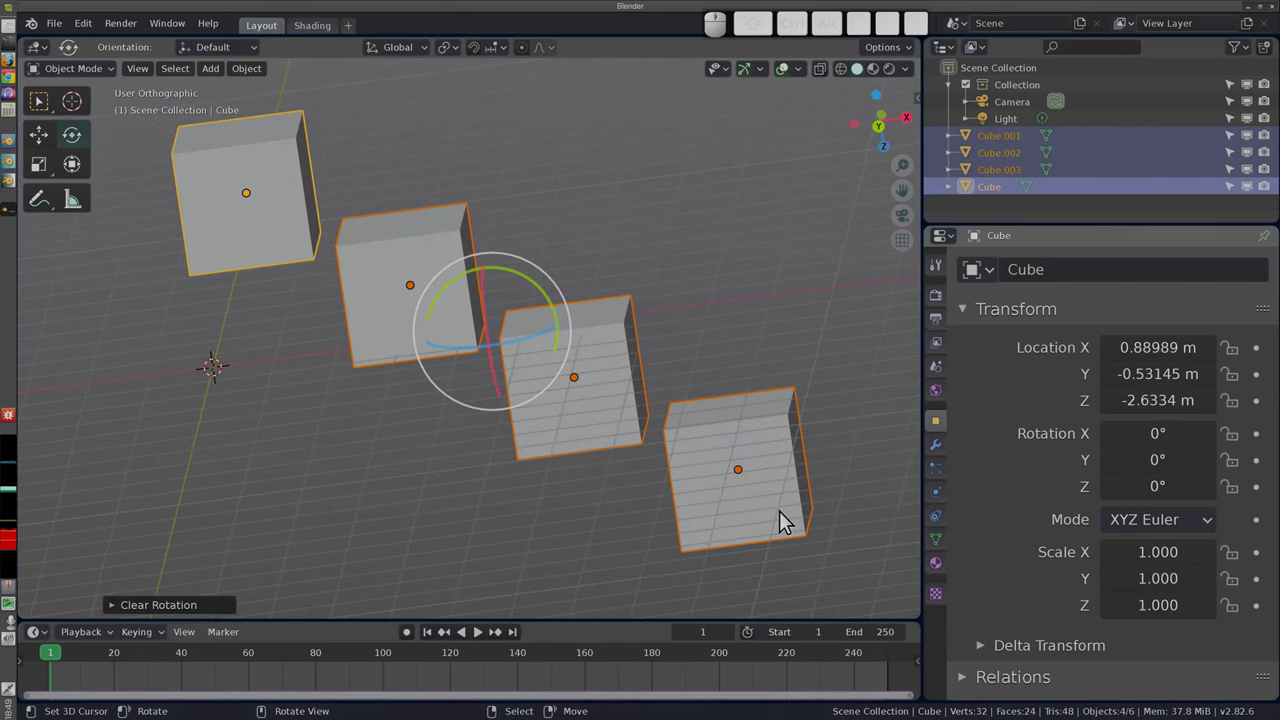
key(alt+g)
middle_click(238, 366)
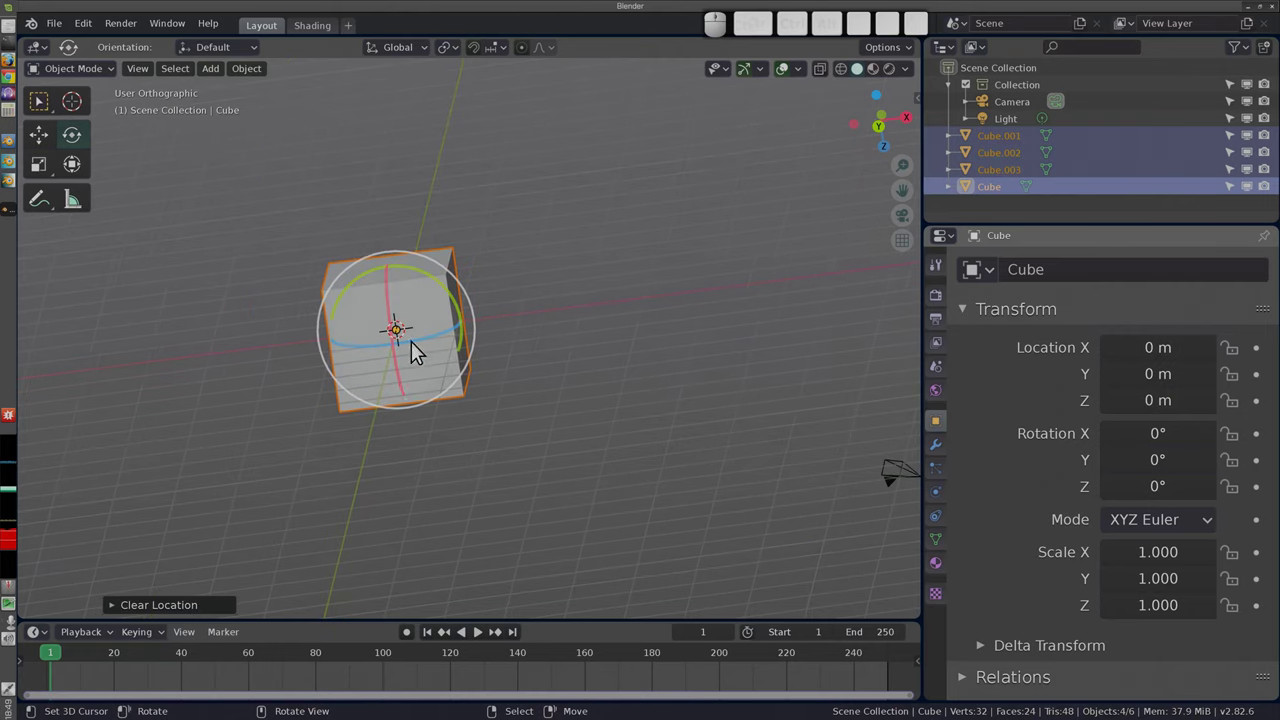
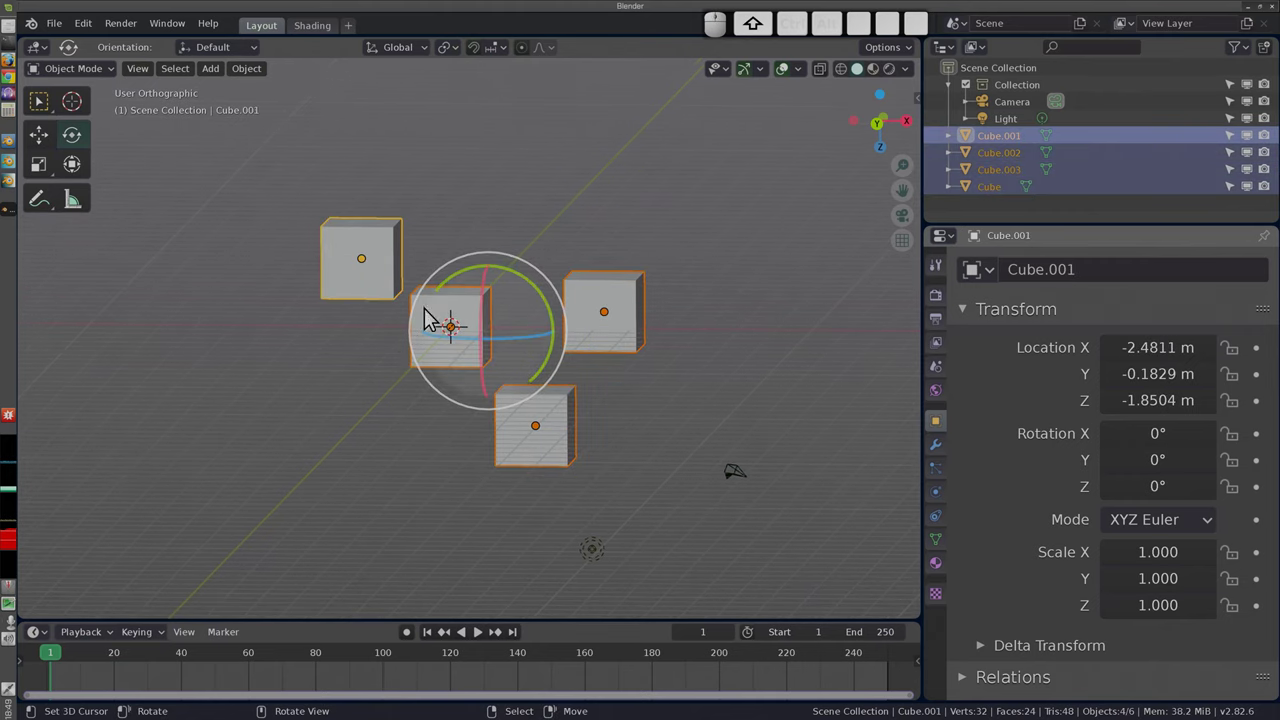
Step: Try rotating the cubes around the 3D cursor, then cancel to restore their placement
click(902, 58)
click(971, 142)
key(r)
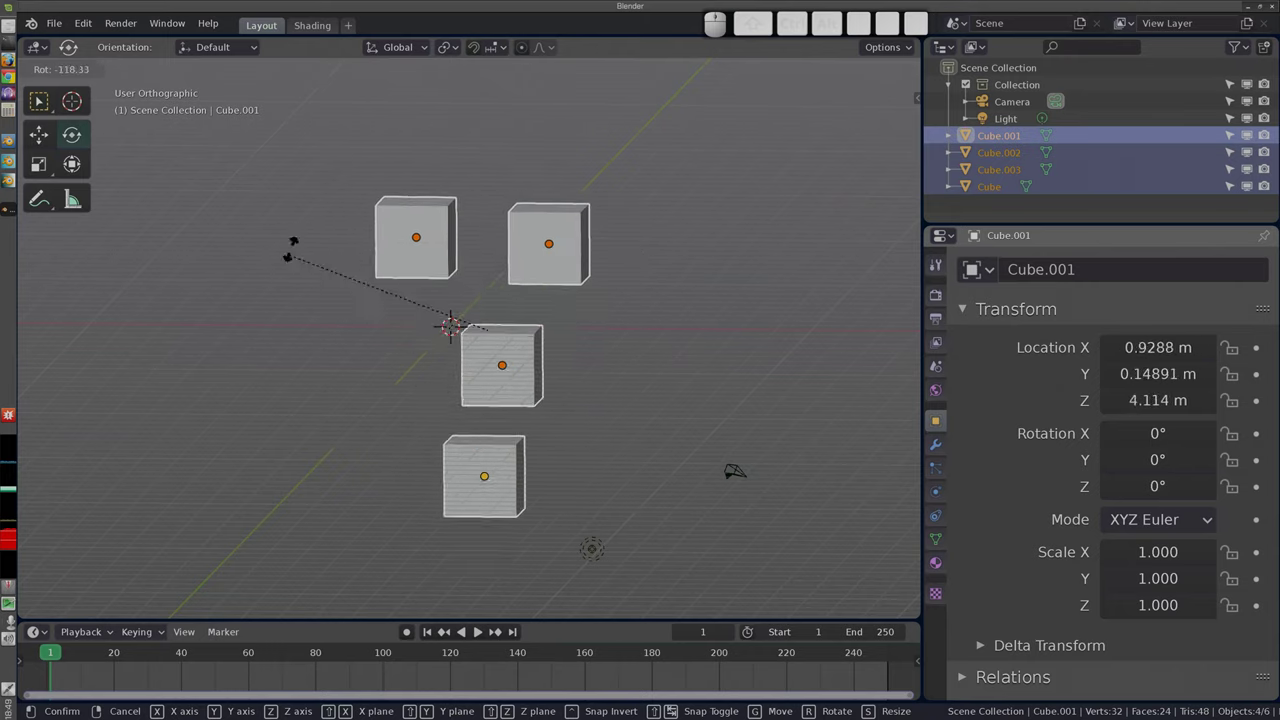
key(Escape)
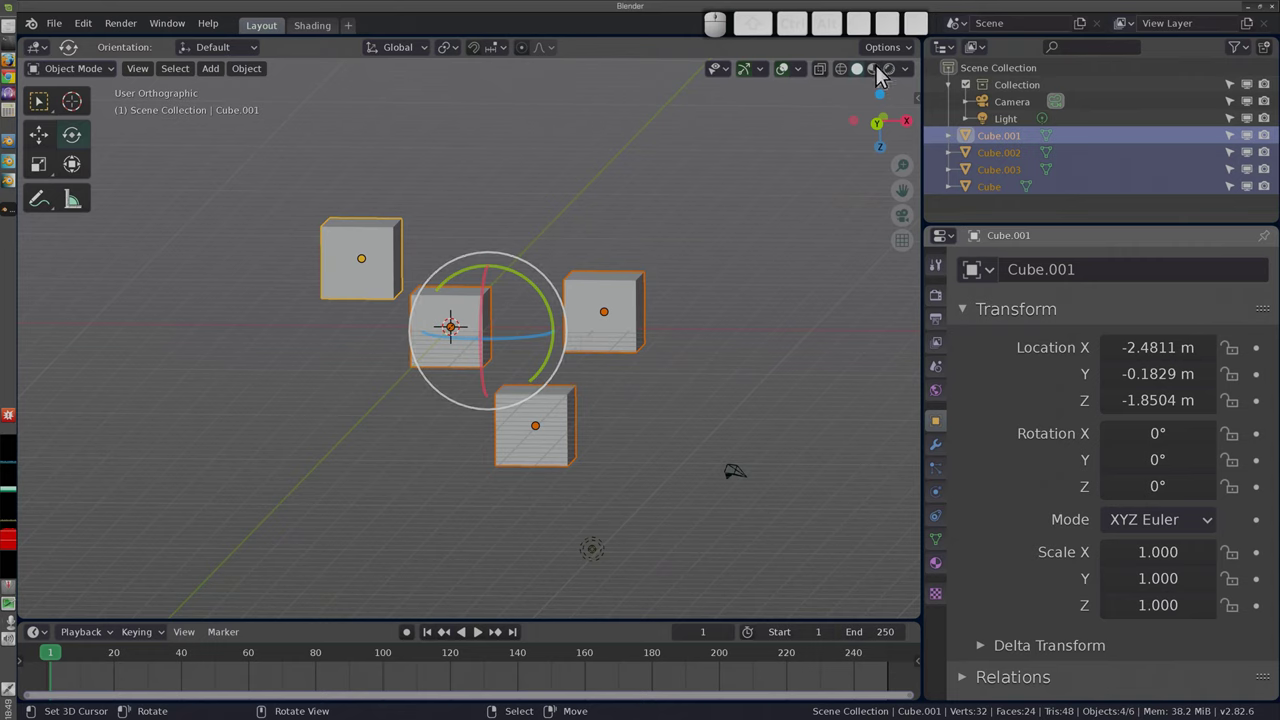
Step: Move two of the cubes into line beside each other along X
click(917, 59)
click(971, 145)
right_click(598, 316)
key(g)
click(714, 328)
right_click(522, 432)
key(g)
click(567, 334)
Step: Move the remaining cube to the left end of the row, around -4.29 m on X
right_click(318, 256)
key(g)
right_click(342, 278)
key(g)
click(294, 351)
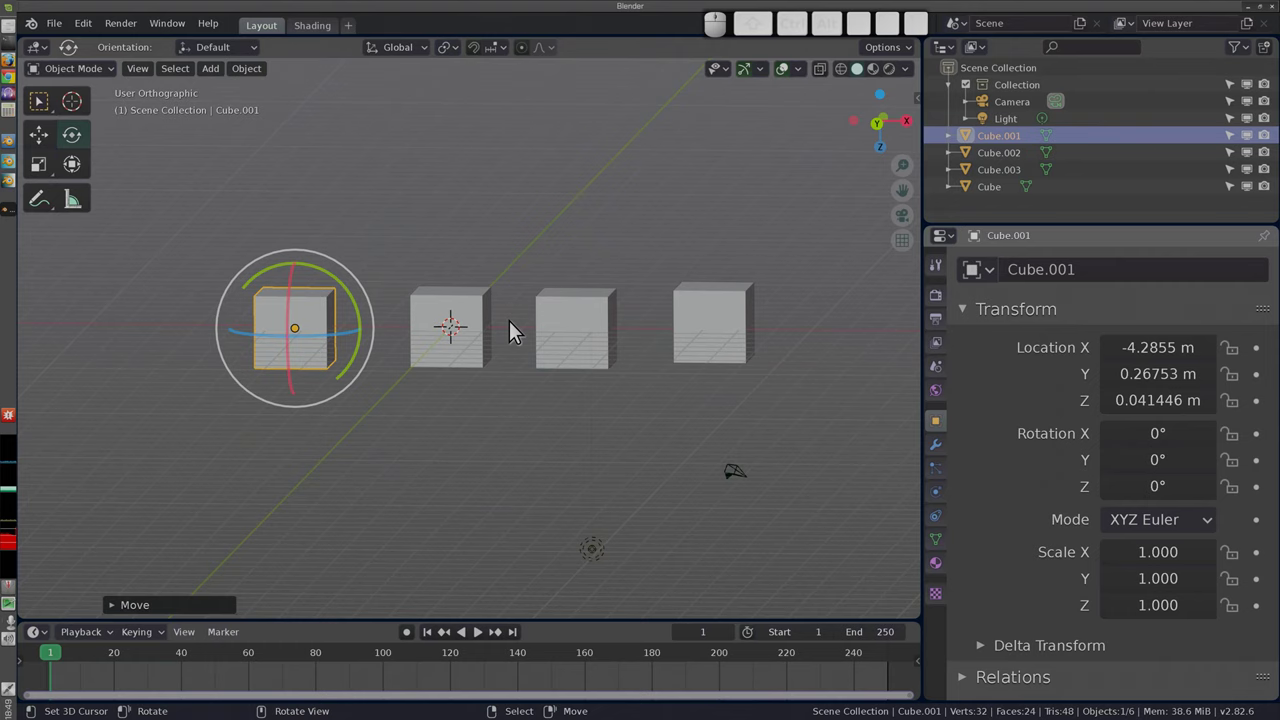